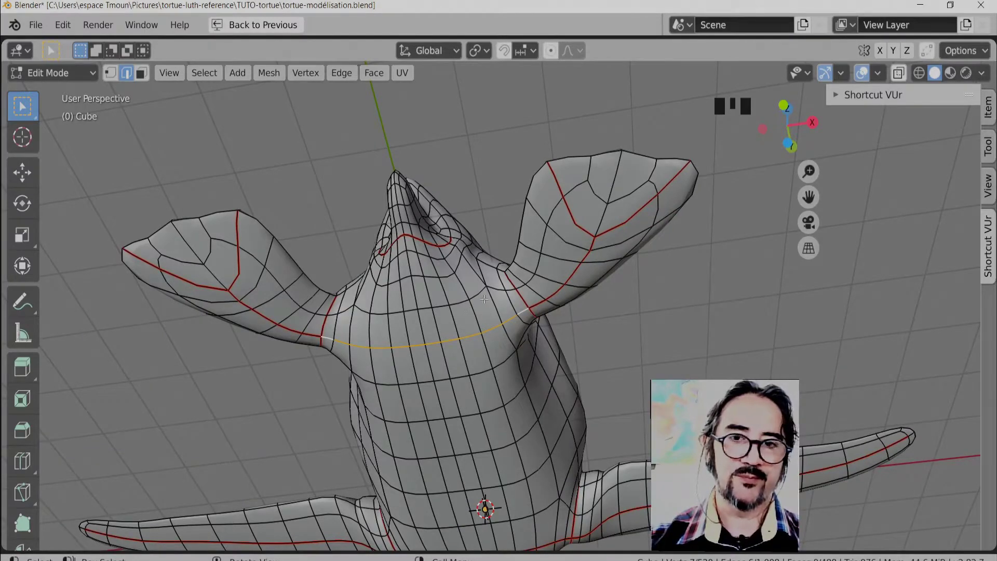
# Mark the selected edge loop on the turtle as a UV seam
pyautogui.press('ctrl+e')
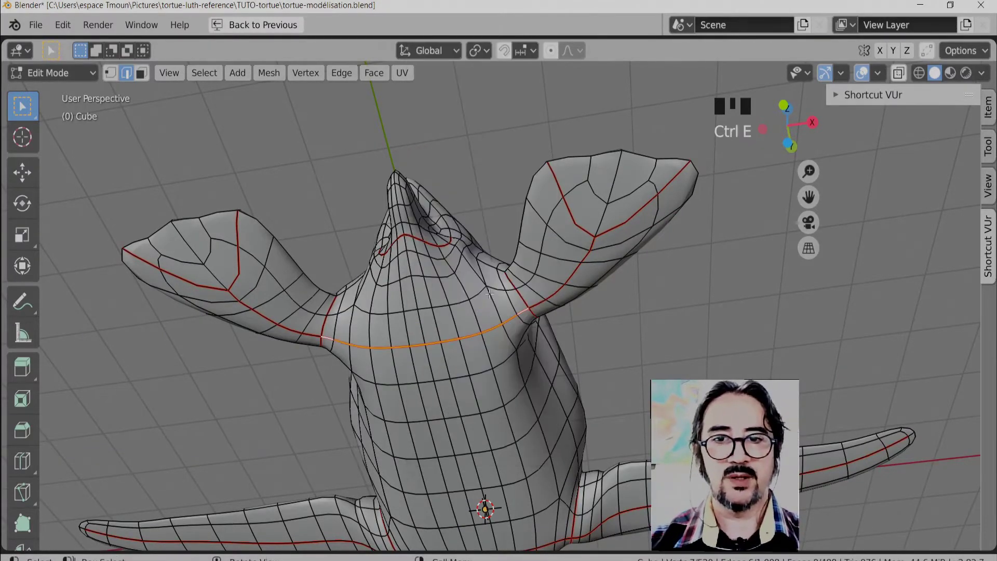
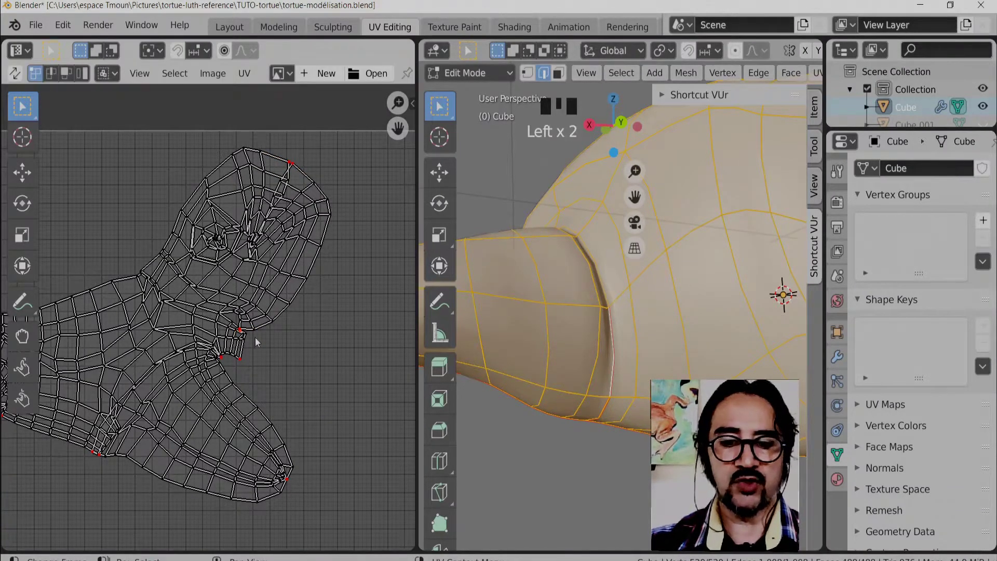
# Reposition the crumpled UV vertices along the flipper-body joint with proportional editing to open the fold
pyautogui.press('o')
pyautogui.press('g')
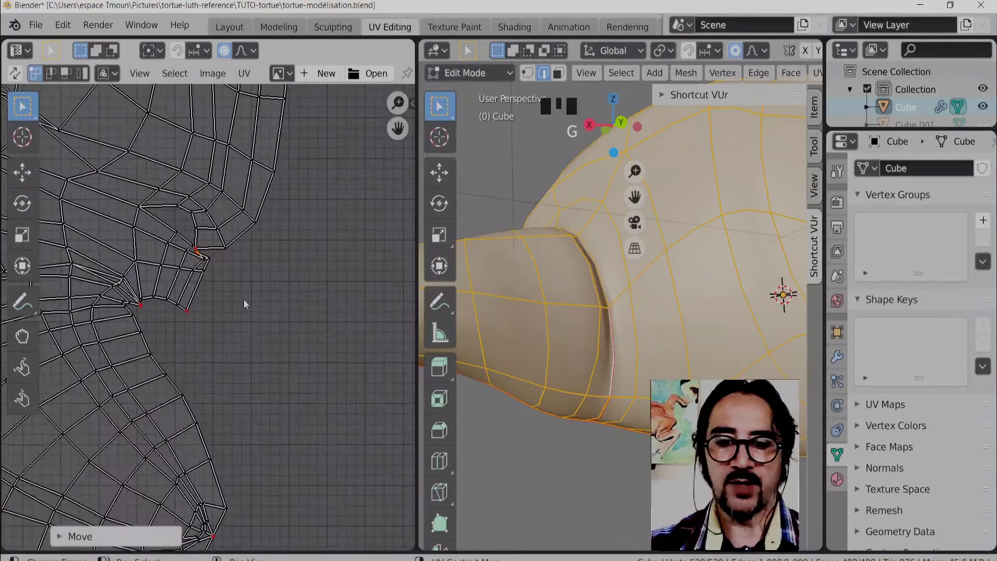
pyautogui.press('o')
pyautogui.click(204, 253)
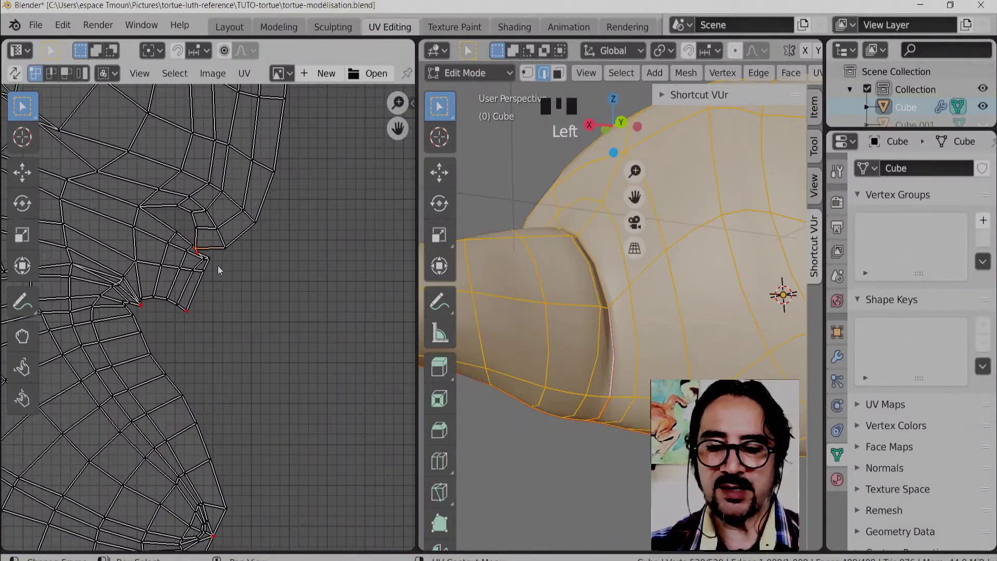
pyautogui.press('g')
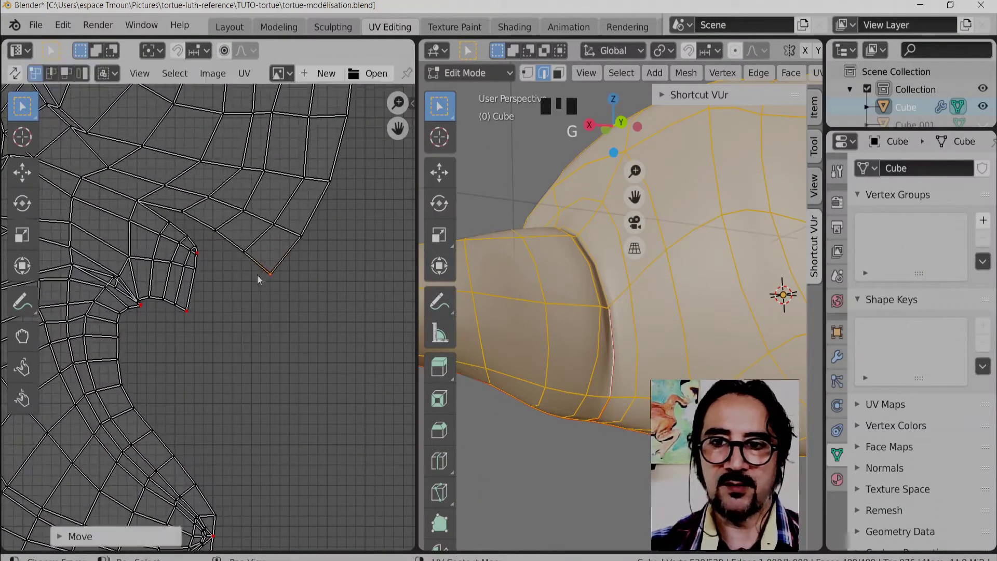
pyautogui.click(209, 265)
pyautogui.press('g')
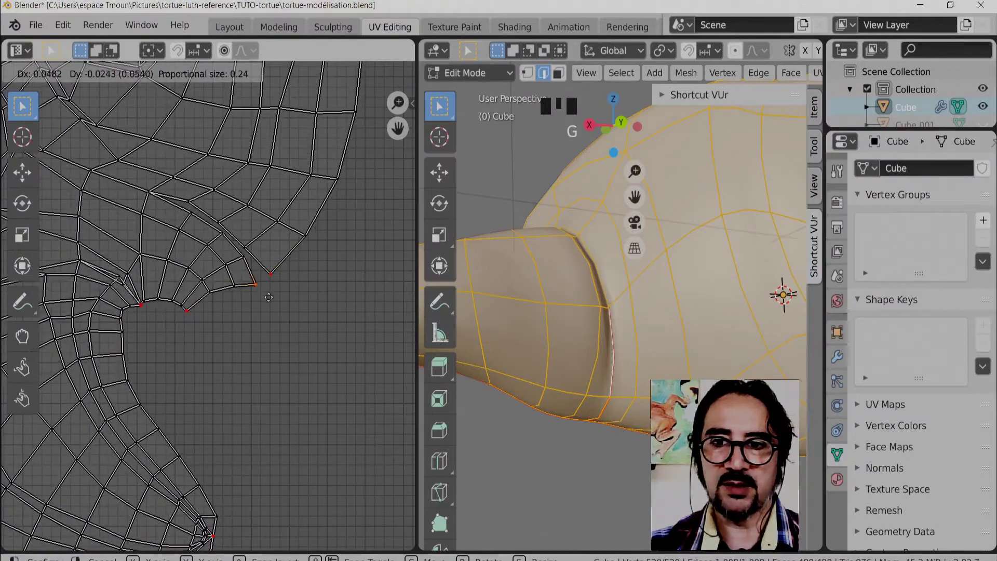
pyautogui.click(206, 328)
pyautogui.press('g')
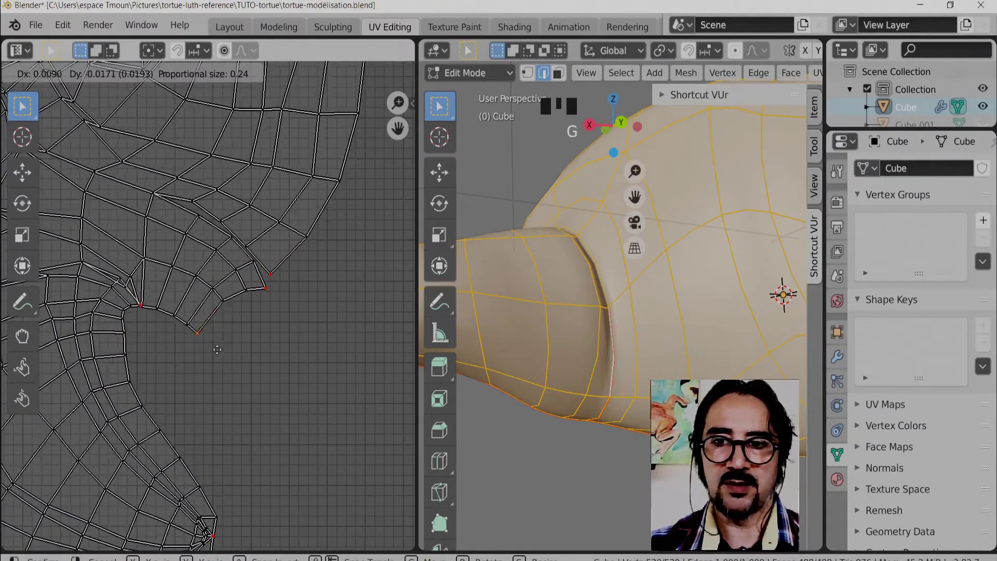
pyautogui.click(149, 317)
pyautogui.press('g')
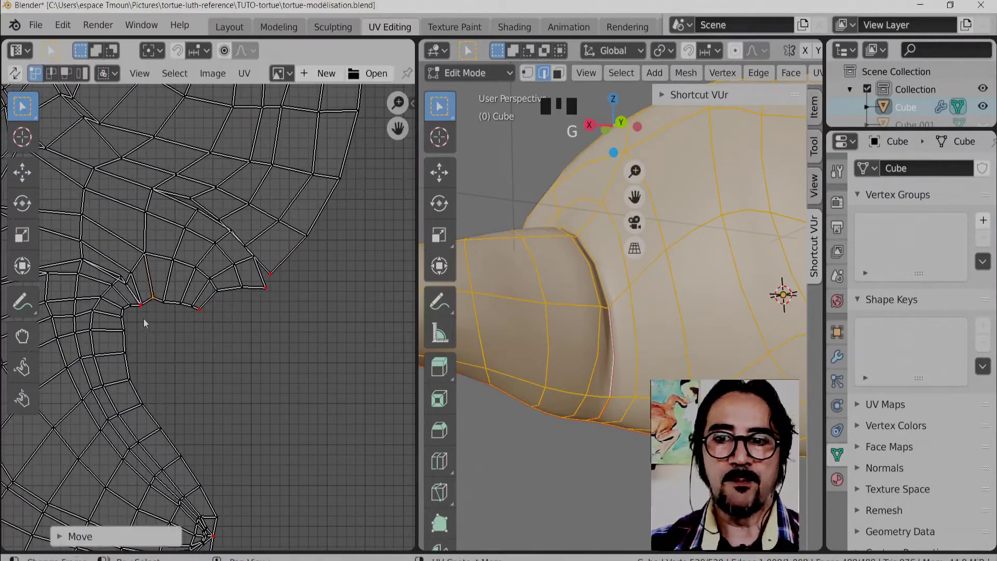
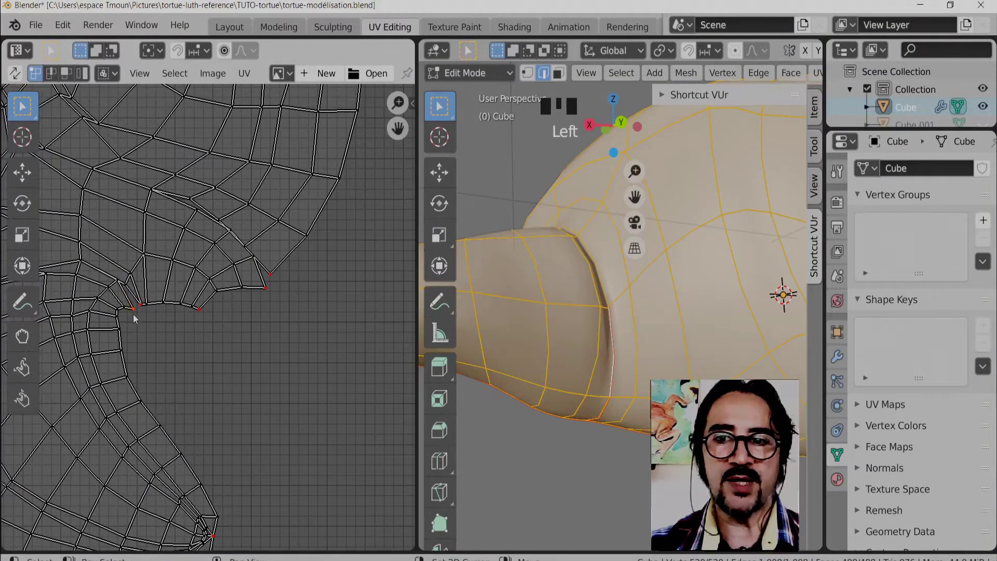
# Frame the whole UV island and begin pulling the flipper tip vertex outward
pyautogui.press('g')
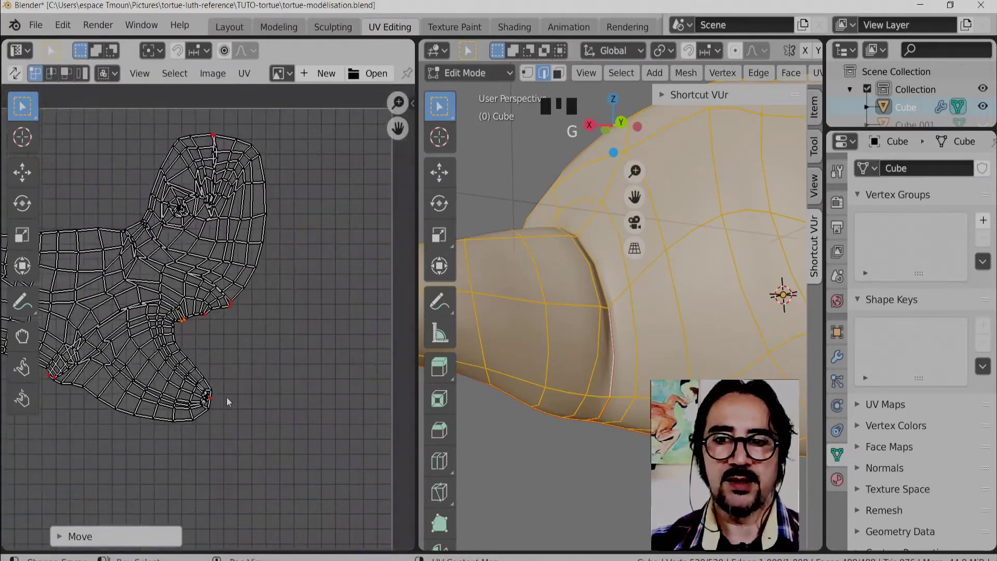
pyautogui.click(226, 405)
pyautogui.press('g')
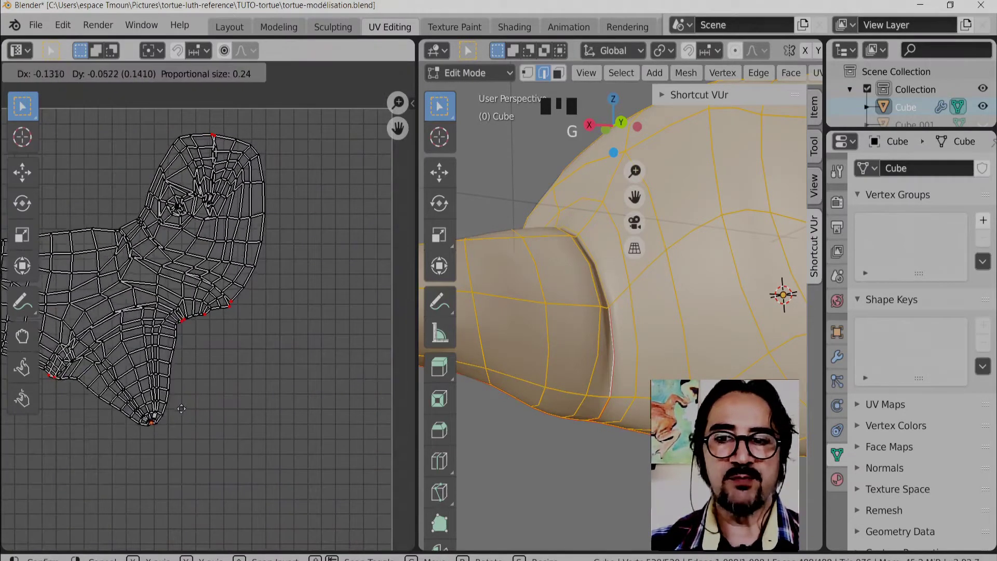
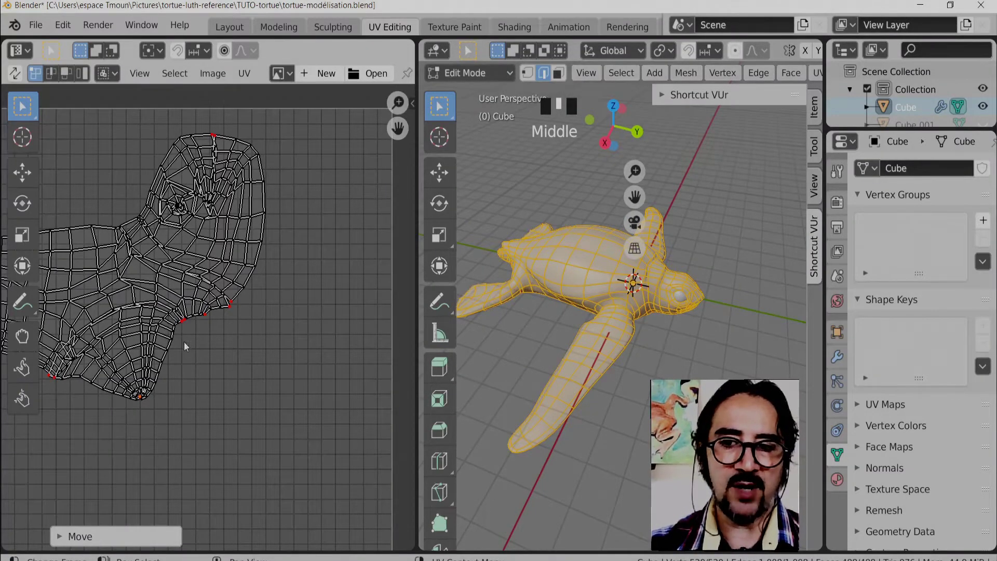
# Move the flipper tip further out and spread the joint UV vertices so the layout lies flatter
pyautogui.press('g')
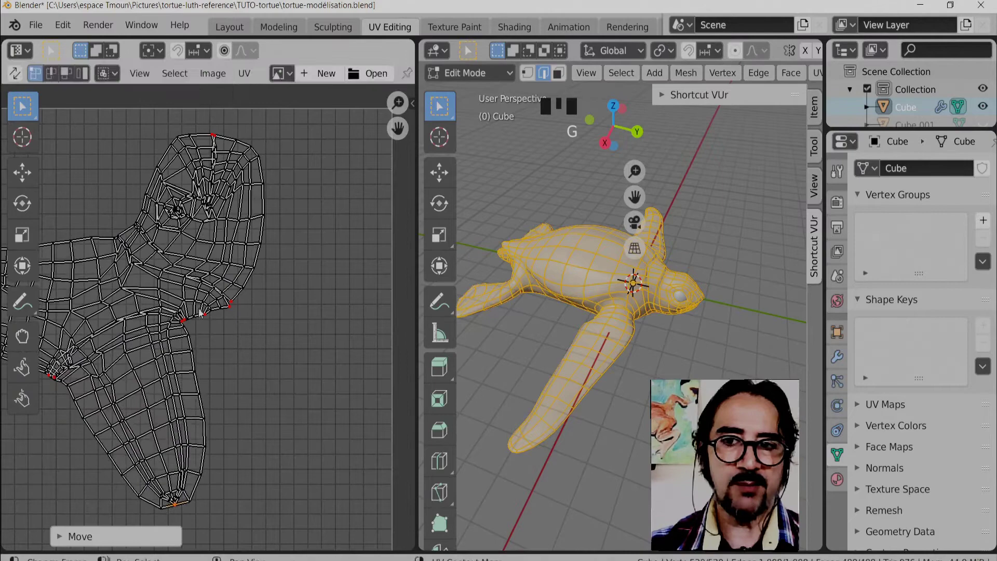
pyautogui.click(195, 342)
pyautogui.press('g')
pyautogui.click(186, 329)
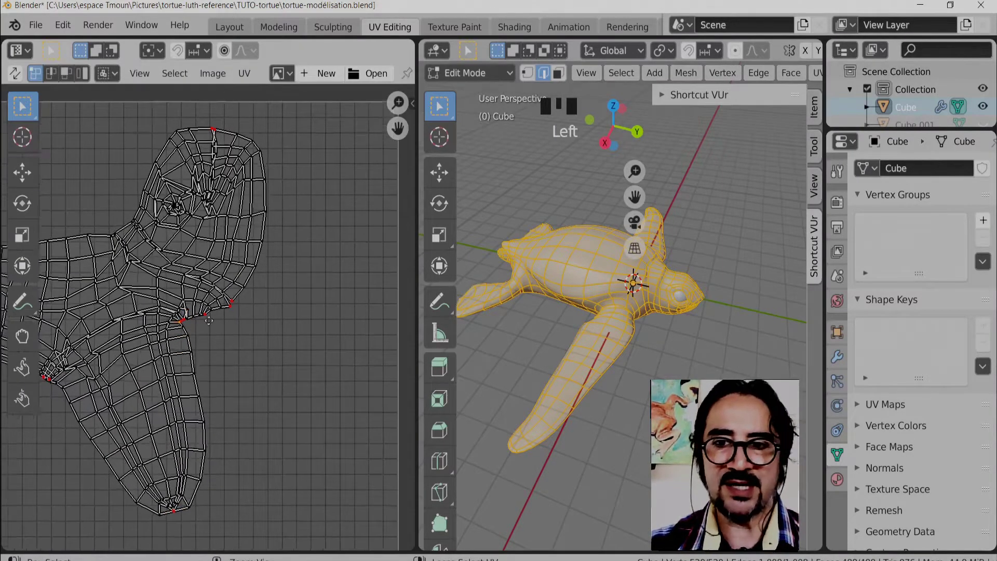
pyautogui.press('g')
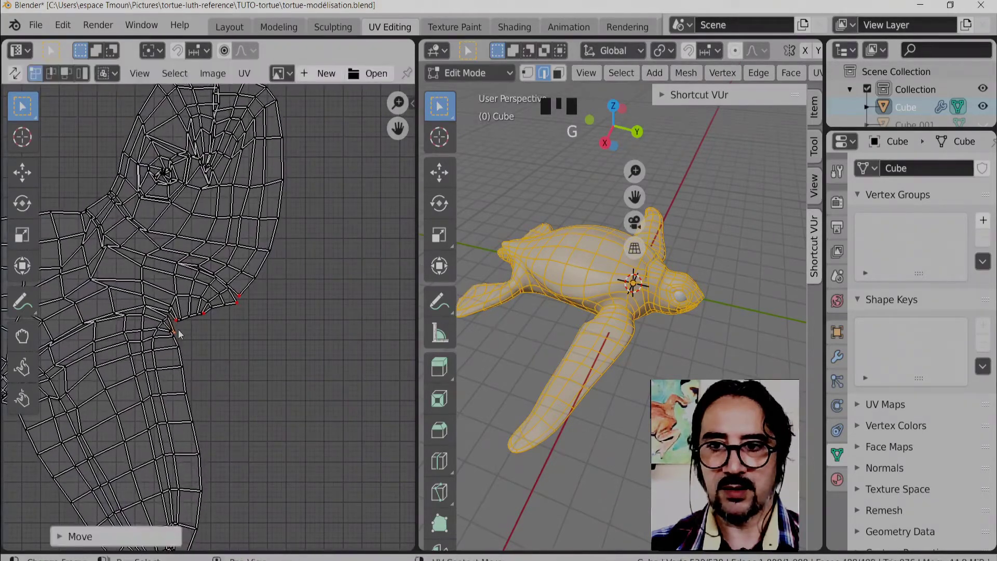
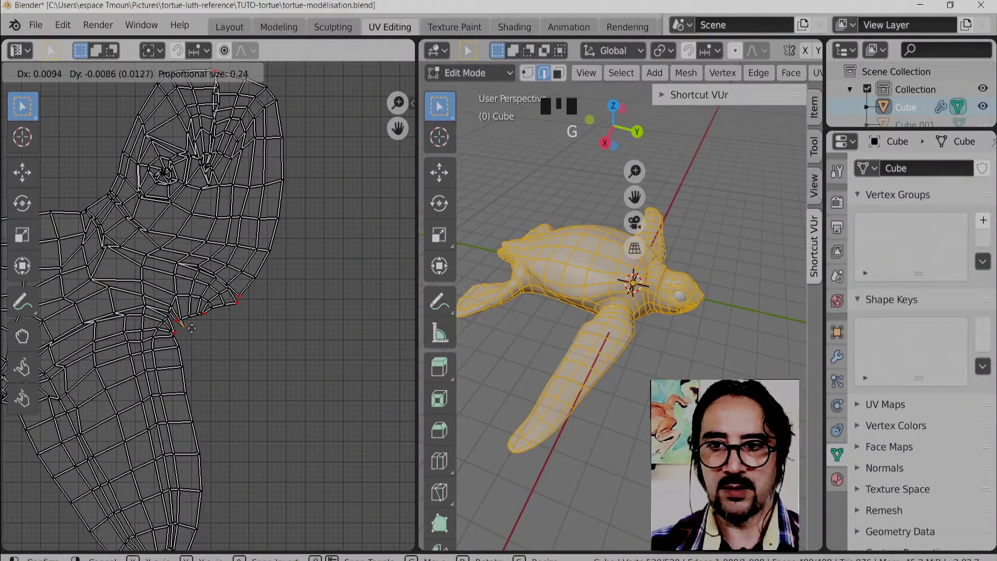
pyautogui.click(178, 329)
pyautogui.press('g')
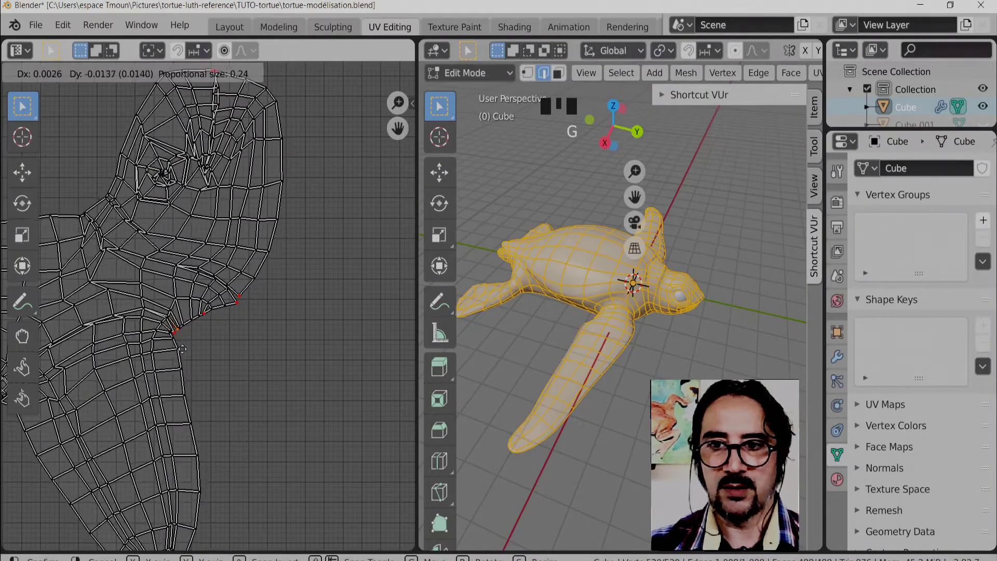
pyautogui.moveTo(459, 309); pyautogui.dragTo(119, 277)
pyautogui.click(119, 277)
pyautogui.press('g')
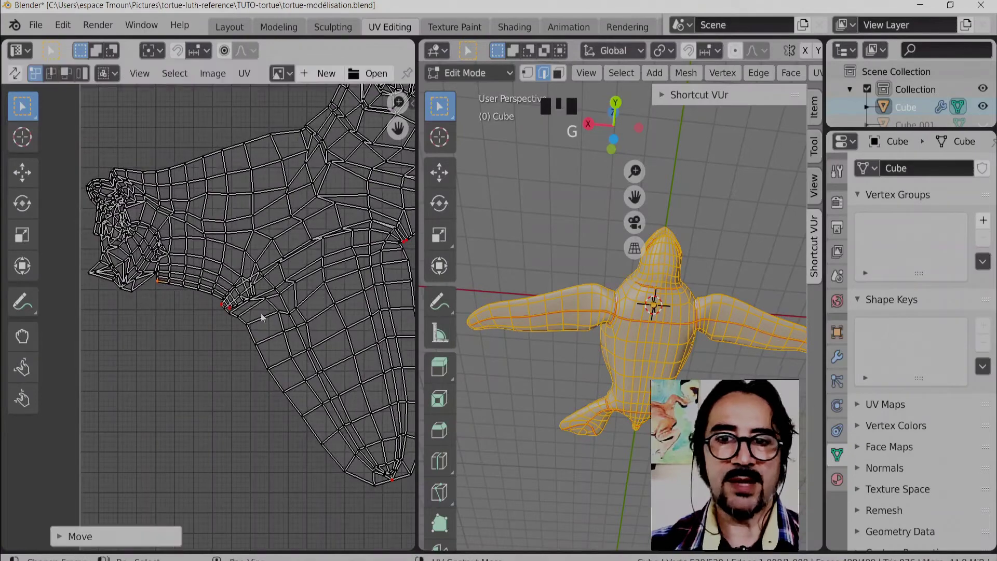
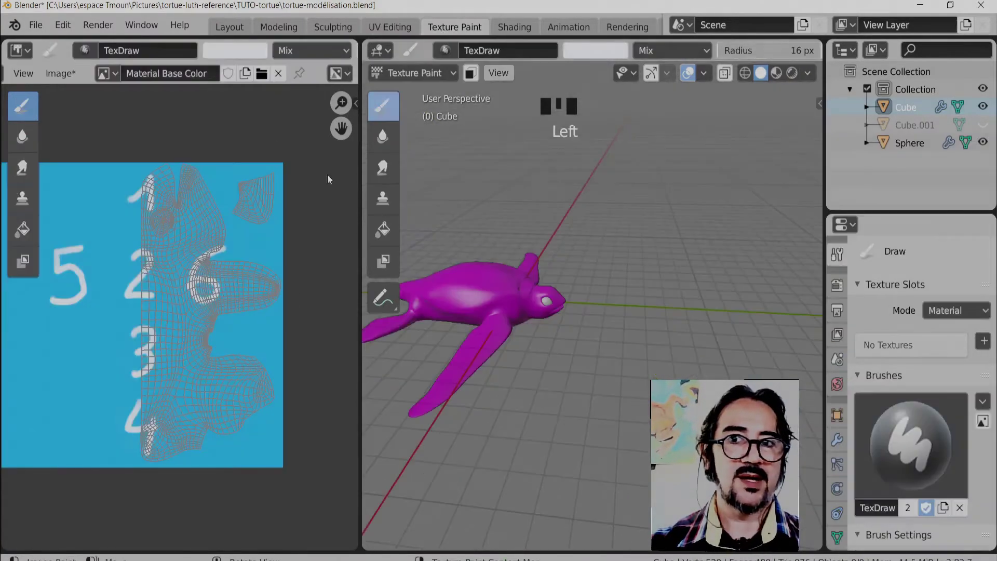
# Unlink the numbered test image so the turtle has no paint texture
pyautogui.moveTo(528, 302); pyautogui.dragTo(264, 86)
pyautogui.click(264, 86)
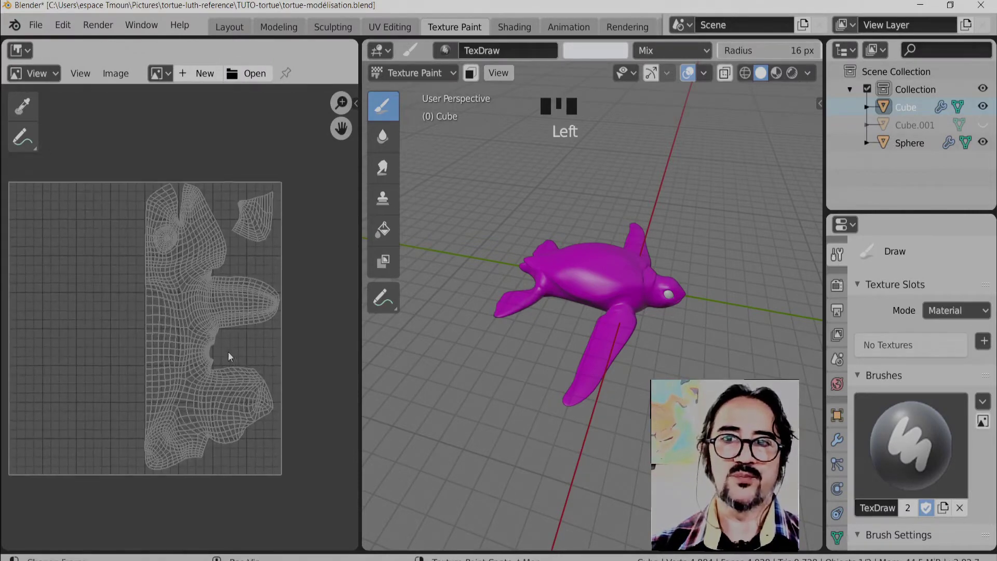
# Bring the magenta turtle closer into view and toggle the sidebar for texture setup
pyautogui.moveTo(615, 313); pyautogui.dragTo(816, 107)
pyautogui.moveTo(816, 107); pyautogui.dragTo(708, 152)
pyautogui.press('n')
pyautogui.press('n')
pyautogui.press('n')
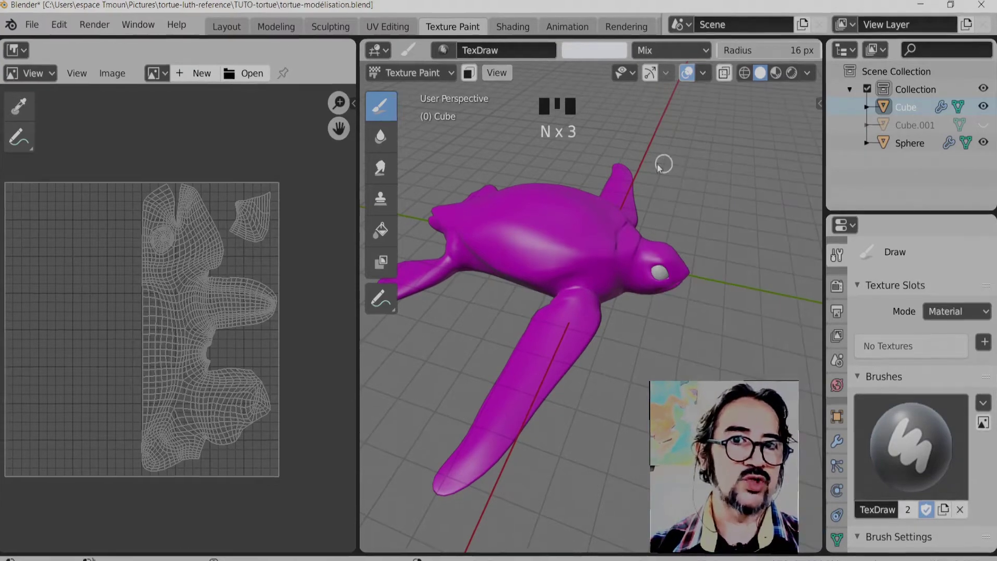
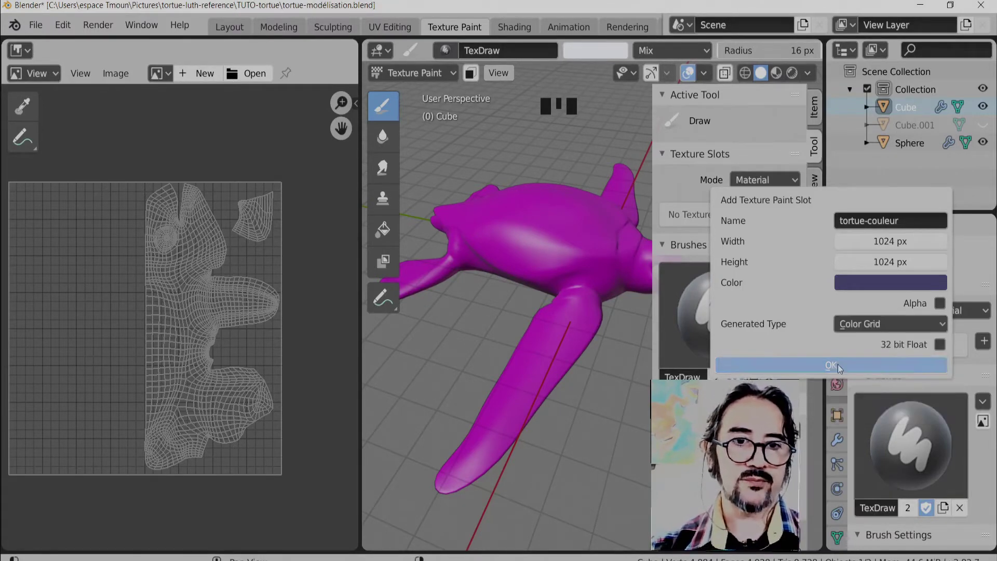
# Add the tortue-couleur color-grid texture slot and inspect the UV mapping on the turtle
pyautogui.moveTo(507, 302); pyautogui.dragTo(718, 217)
pyautogui.click(718, 217)
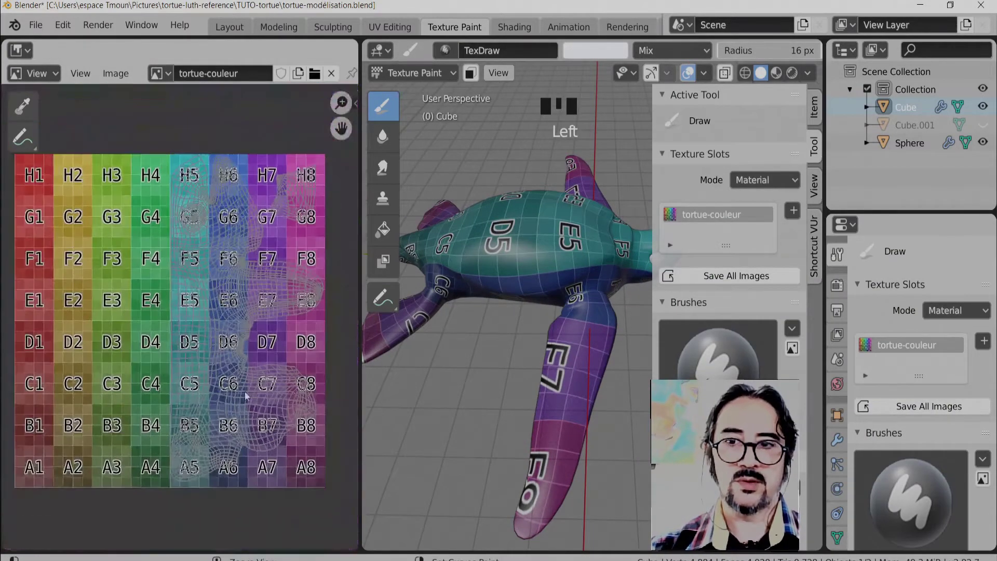
pyautogui.moveTo(533, 338); pyautogui.dragTo(530, 268)
pyautogui.press('ctrl+z')
# Discard the color grid and begin adding a new blank dark blue base texture
pyautogui.moveTo(547, 245); pyautogui.dragTo(867, 351)
pyautogui.click(867, 351)
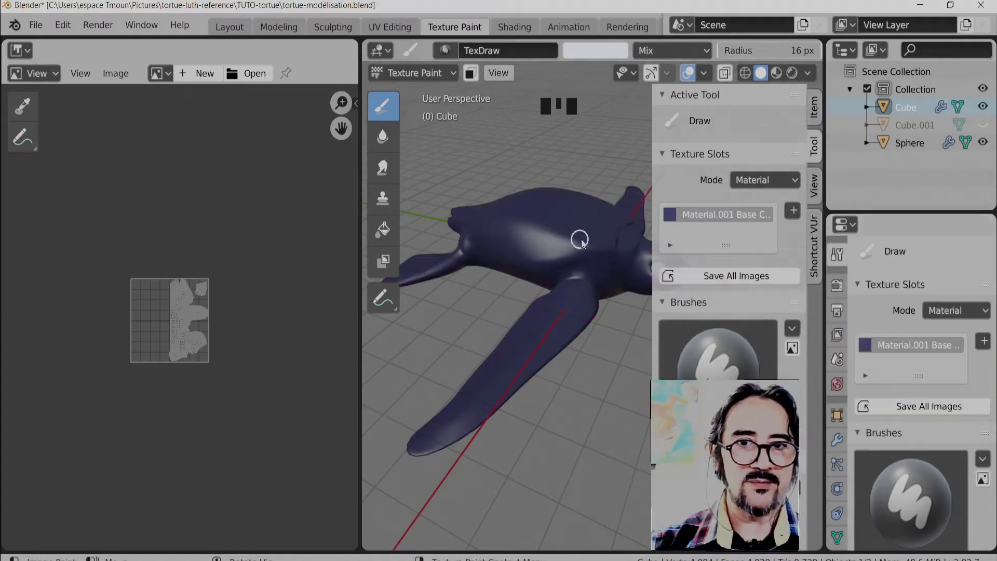
# Orbit the turtle to view the back of its dark blue shell
pyautogui.moveTo(568, 276); pyautogui.dragTo(515, 258)
pyautogui.moveTo(516, 258); pyautogui.dragTo(505, 315)
pyautogui.middleClick(505, 315)
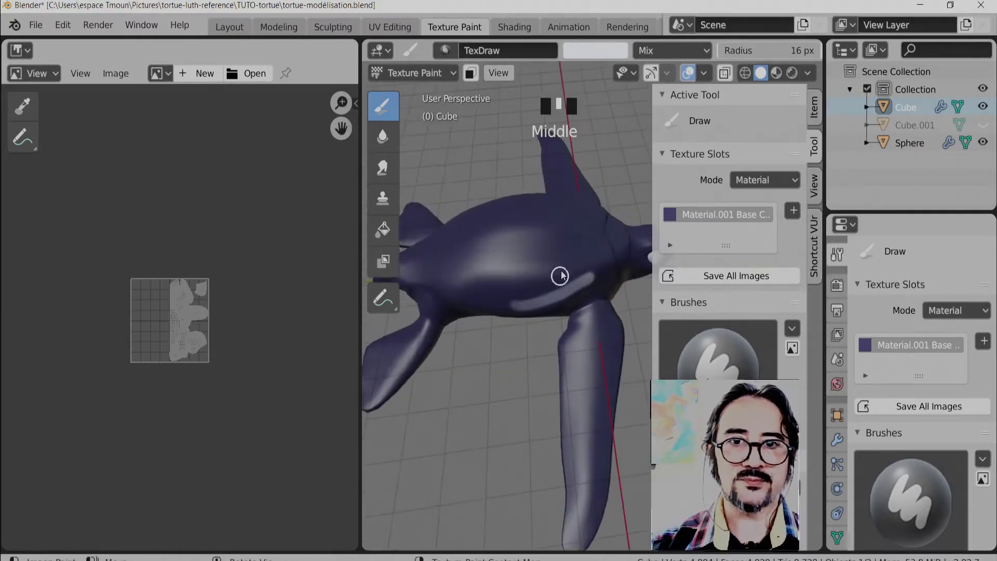
# Paint pale stripes and dab light dots across the turtle's shell with the Draw brush
pyautogui.moveTo(491, 273); pyautogui.dragTo(520, 294)
pyautogui.moveTo(521, 294); pyautogui.dragTo(723, 218)
pyautogui.moveTo(723, 218); pyautogui.dragTo(141, 280)
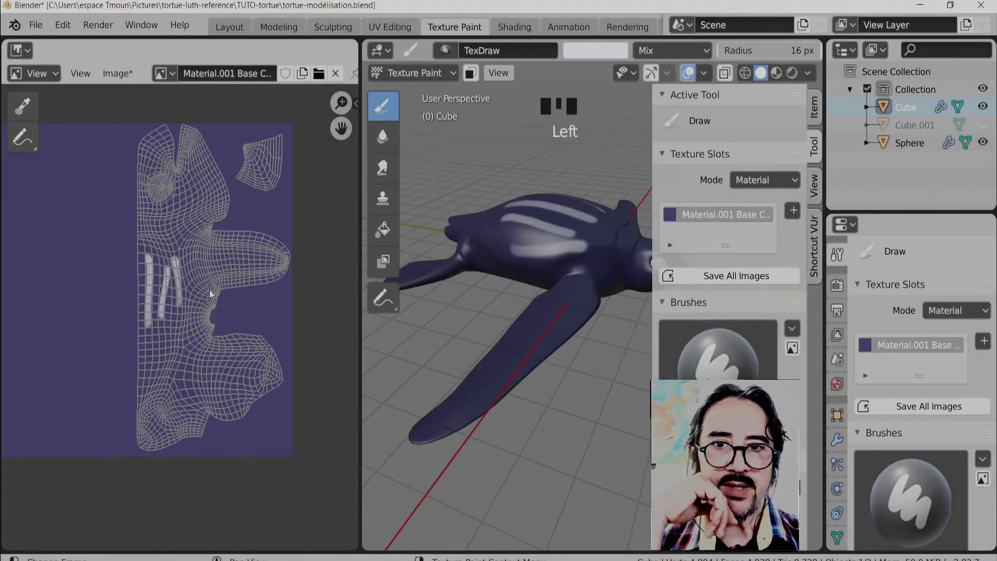
pyautogui.moveTo(505, 293); pyautogui.dragTo(591, 240)
pyautogui.click(591, 240)
pyautogui.middleClick(589, 283)
pyautogui.click(587, 243)
pyautogui.moveTo(563, 240); pyautogui.dragTo(484, 246)
pyautogui.click(483, 236)
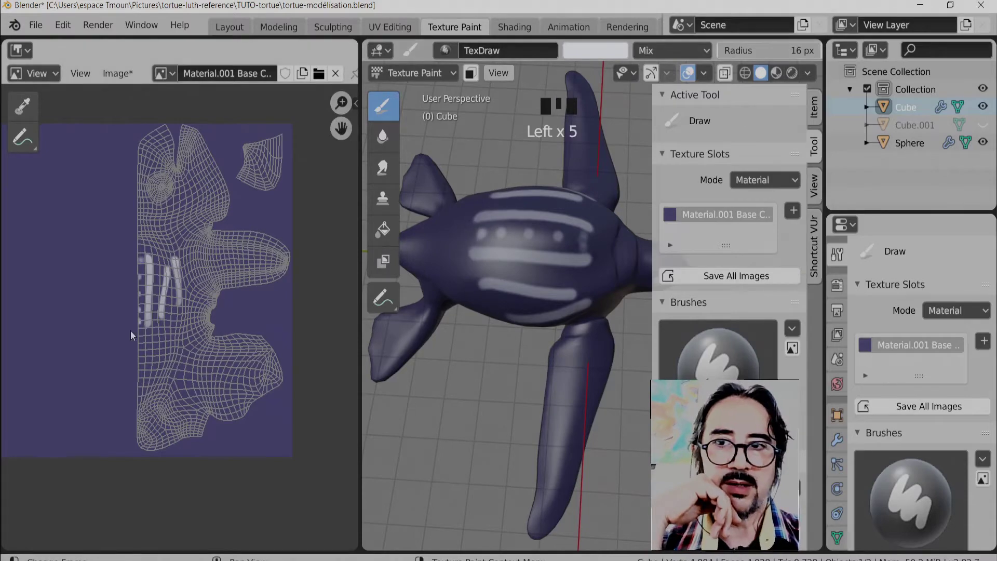
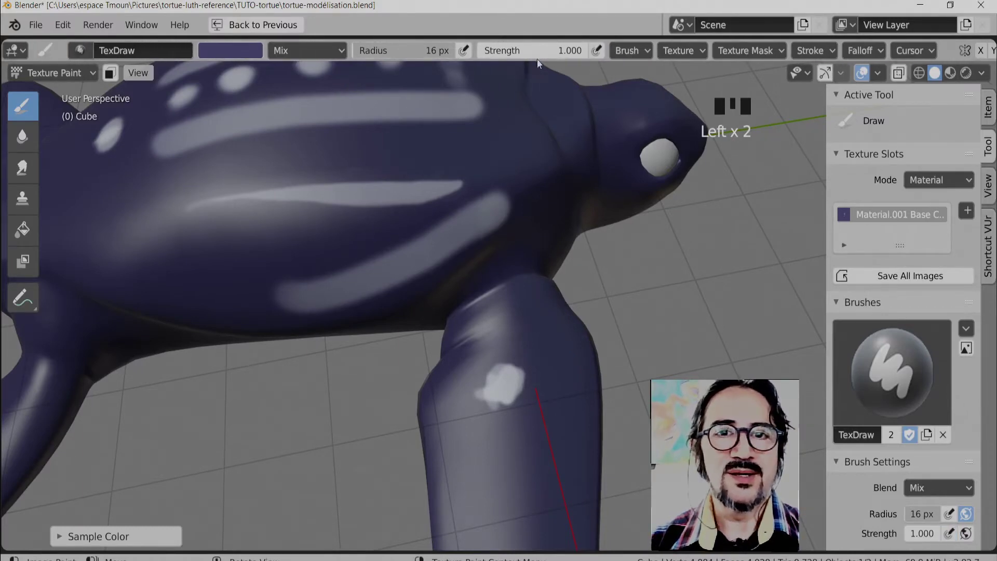
# Enlarge the brush radius and sample a lighter lavender paint colour
pyautogui.moveTo(533, 57); pyautogui.dragTo(606, 56)
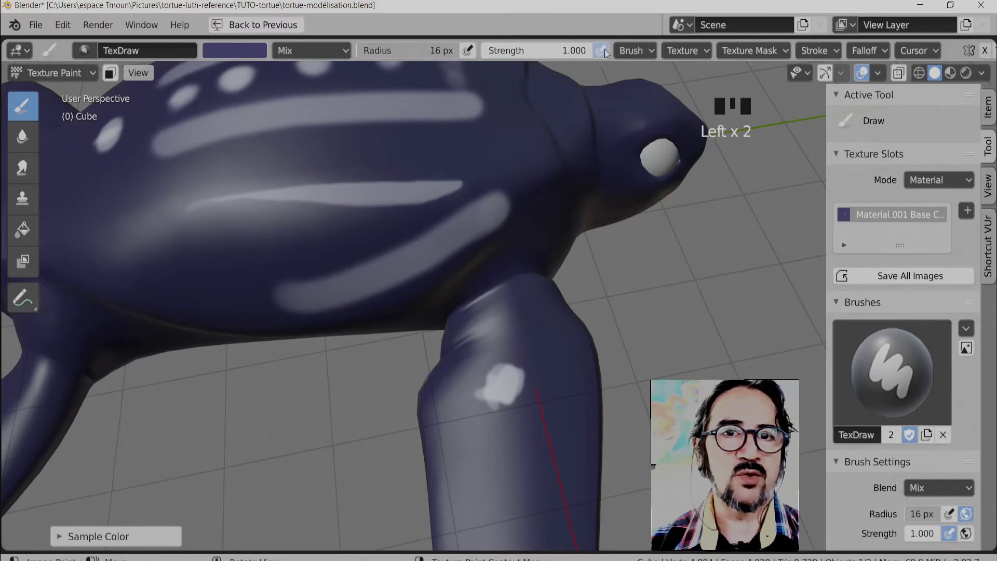
pyautogui.click(606, 56)
pyautogui.click(604, 57)
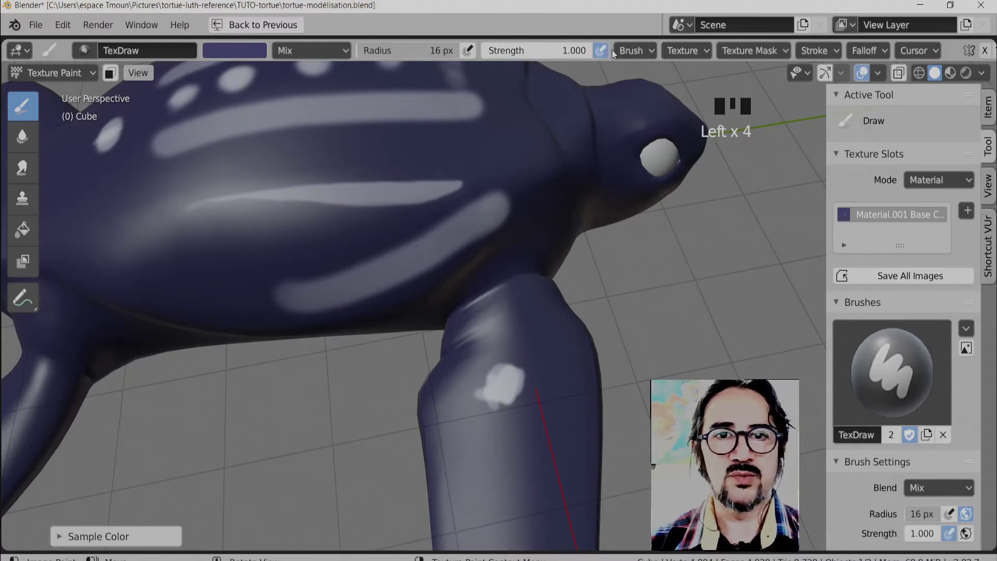
pyautogui.click(603, 56)
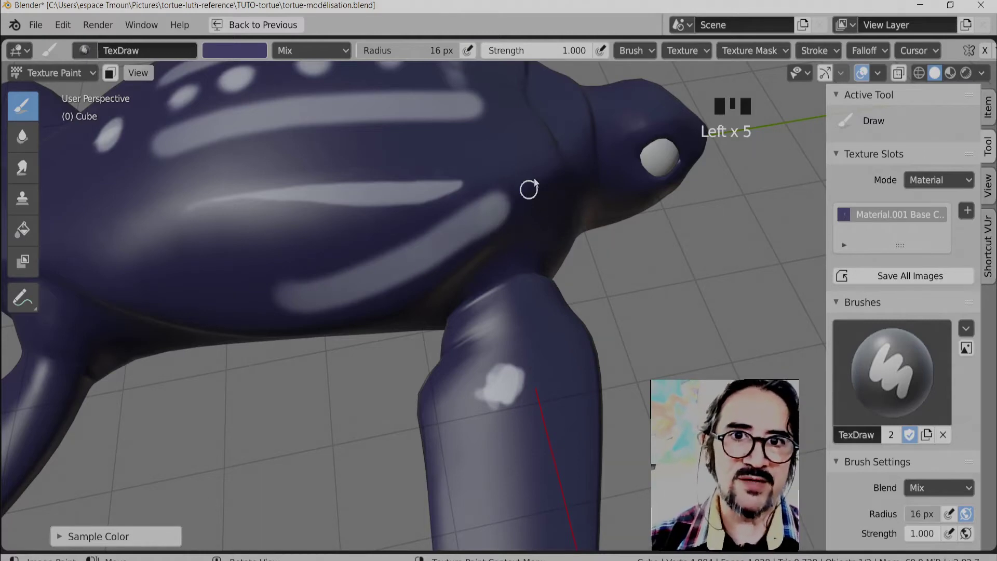
pyautogui.moveTo(401, 57); pyautogui.dragTo(468, 55)
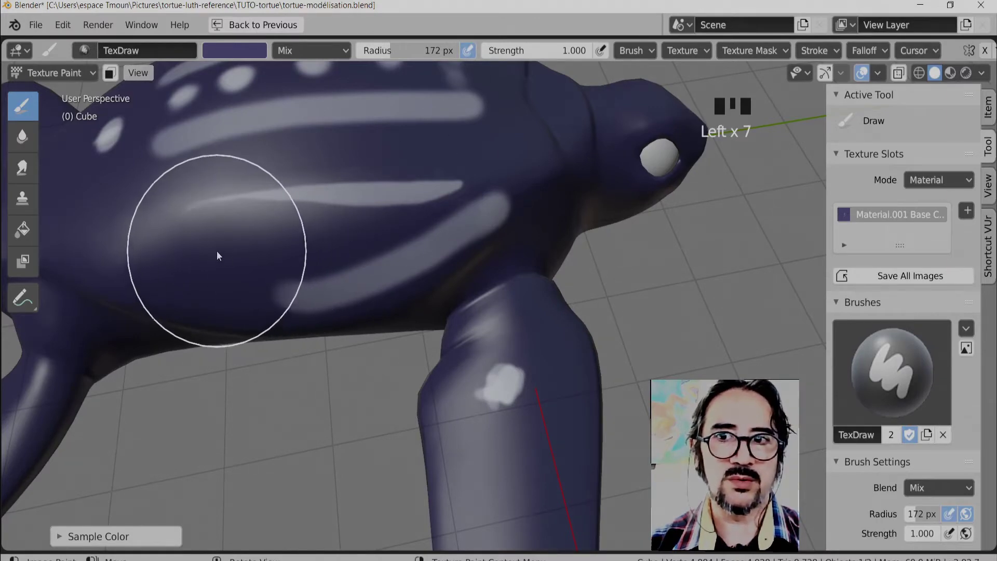
pyautogui.moveTo(245, 250); pyautogui.dragTo(235, 57)
pyautogui.click(415, 173)
# Paint broad lavender strokes over the shell and side of the turtle
pyautogui.moveTo(287, 170); pyautogui.dragTo(541, 54)
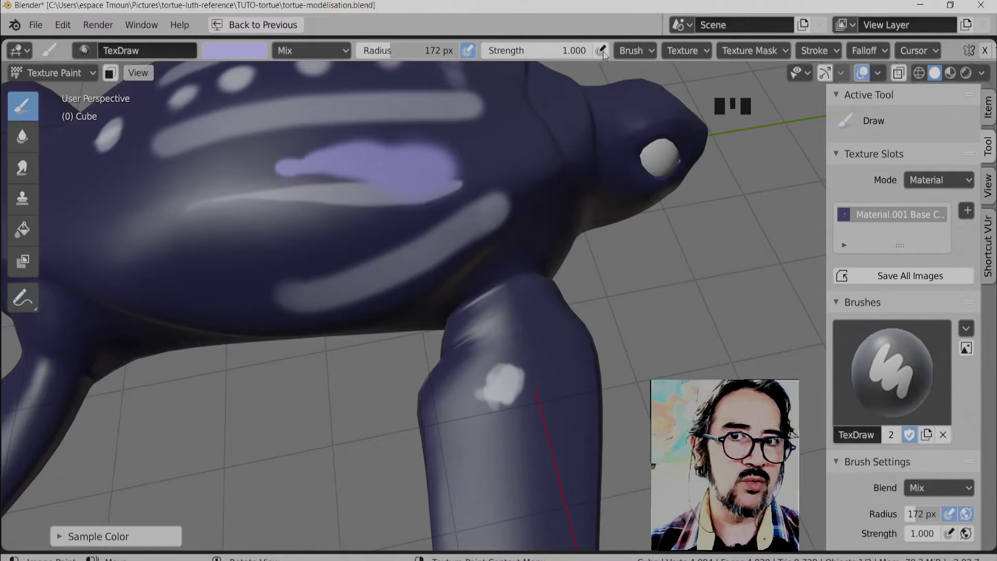
pyautogui.click(604, 55)
pyautogui.click(603, 54)
pyautogui.moveTo(508, 60); pyautogui.dragTo(363, 232)
pyautogui.moveTo(363, 232); pyautogui.dragTo(284, 286)
pyautogui.moveTo(285, 286); pyautogui.dragTo(353, 88)
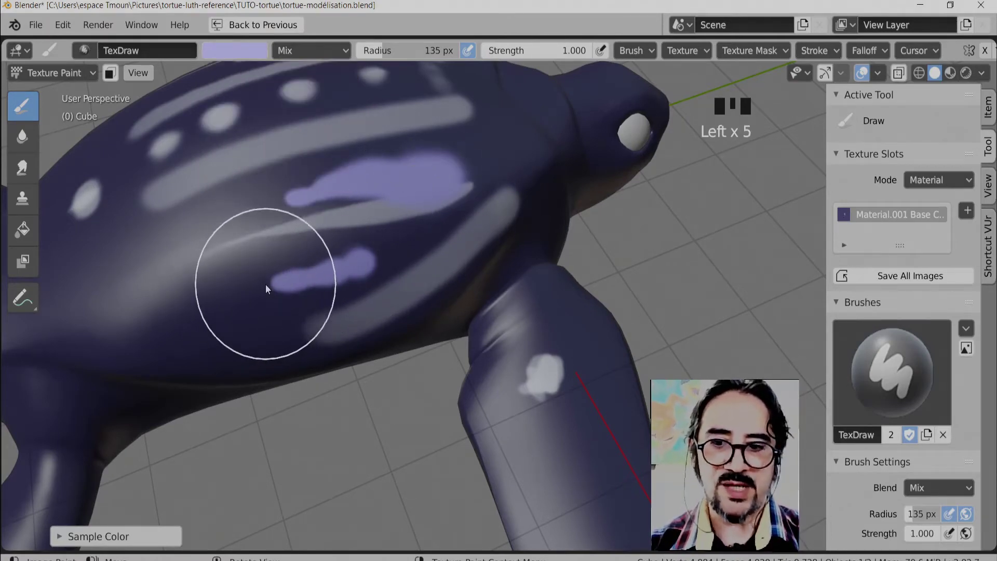
pyautogui.moveTo(277, 292); pyautogui.dragTo(356, 234)
pyautogui.moveTo(355, 234); pyautogui.dragTo(364, 272)
pyautogui.moveTo(364, 272); pyautogui.dragTo(357, 255)
# Return to the side-by-side image and 3D layout and orbit under the turtle
pyautogui.middleClick(357, 255)
pyautogui.moveTo(157, 395); pyautogui.dragTo(458, 301)
pyautogui.middleClick(457, 301)
pyautogui.click(421, 448)
pyautogui.moveTo(496, 406); pyautogui.dragTo(509, 281)
pyautogui.press('ctrl+space')
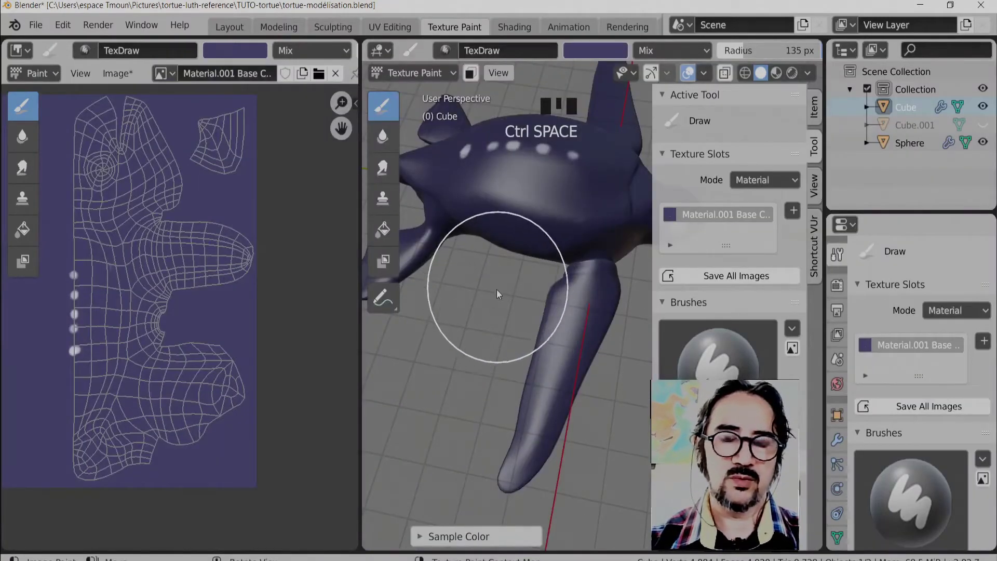
# Add brush texture Texture.001 set to Voronoi and tune its cell settings for rounded white cells
pyautogui.click(524, 281)
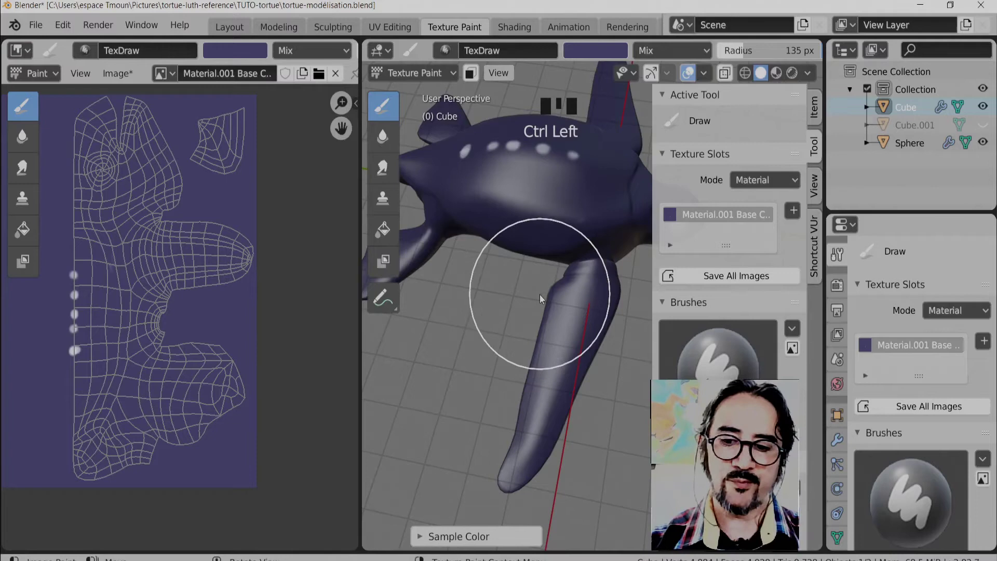
pyautogui.press('ctrl+space')
pyautogui.press('ctrl+space')
pyautogui.press('ctrl+space')
pyautogui.press('ctrl+space')
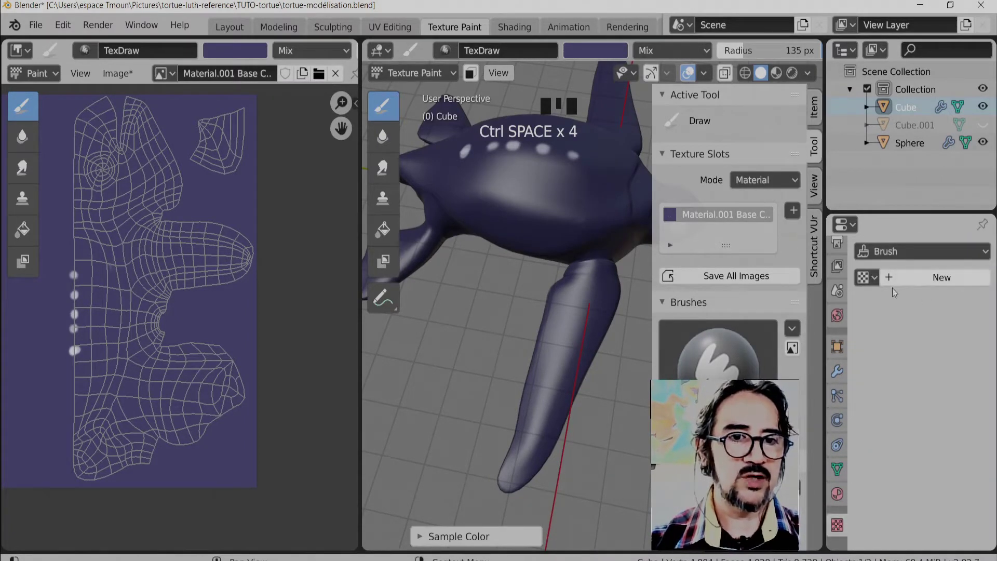
pyautogui.moveTo(935, 280); pyautogui.dragTo(945, 416)
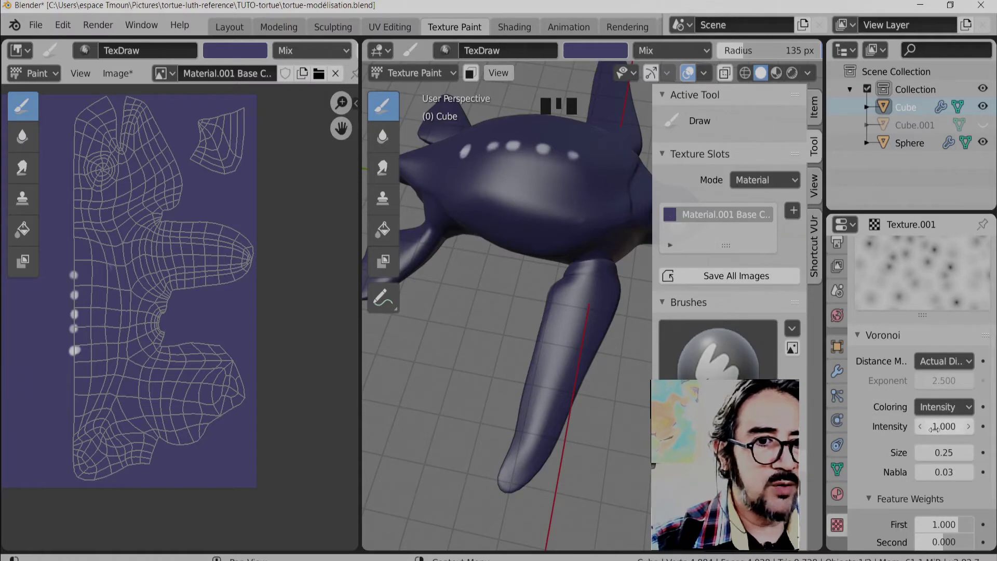
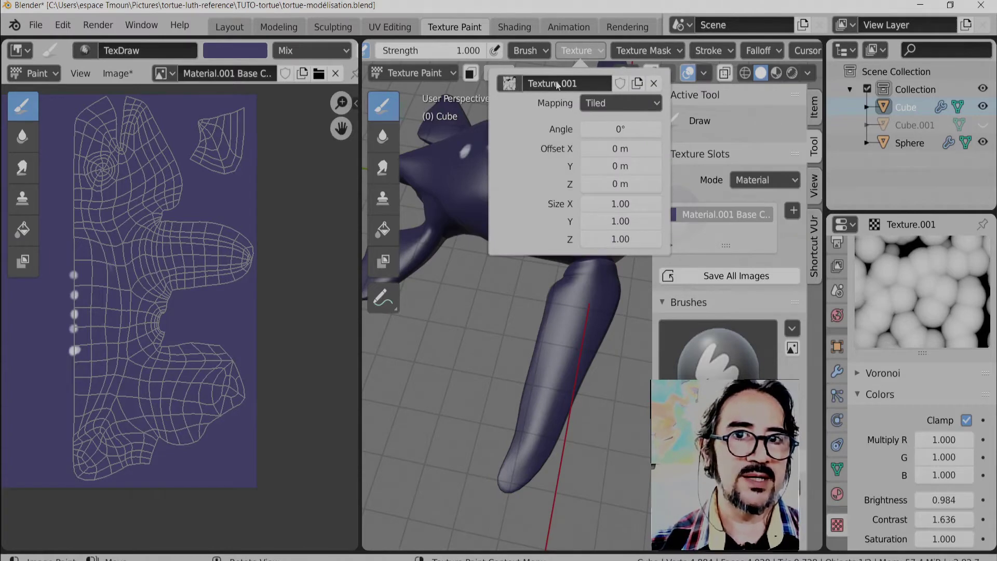
# Maximize the 3D view, zoom on the front flipper and set the brush colour to near white
pyautogui.moveTo(772, 265); pyautogui.dragTo(577, 351)
pyautogui.press('ctrl+space')
pyautogui.middleClick(482, 332)
pyautogui.moveTo(469, 324); pyautogui.dragTo(476, 287)
pyautogui.moveTo(476, 286); pyautogui.dragTo(348, 99)
pyautogui.click(349, 99)
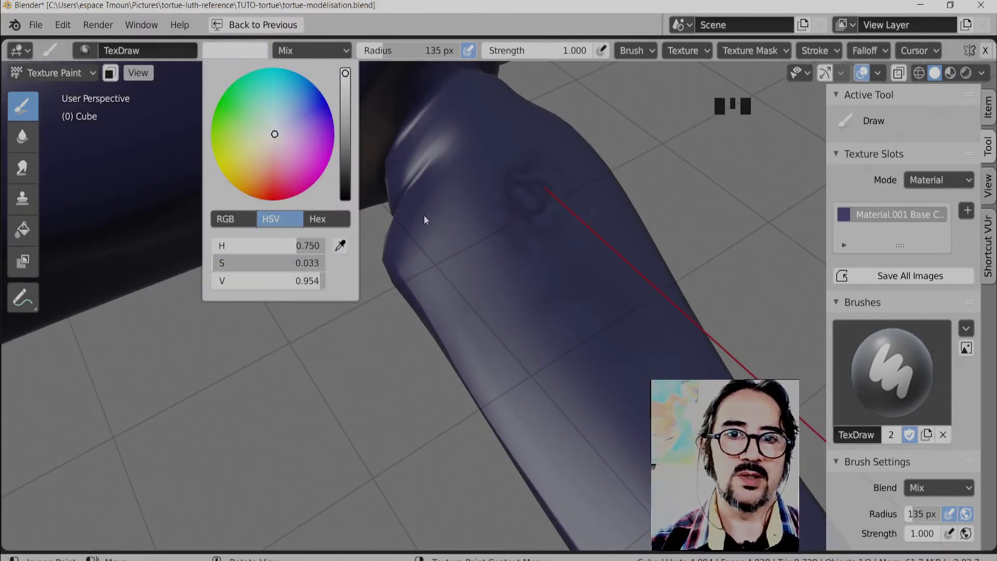
# Stamp and stroke white Voronoi cell spots across the front flipper, then restore the split layout
pyautogui.click(584, 326)
pyautogui.click(600, 358)
pyautogui.click(623, 325)
pyautogui.click(582, 306)
pyautogui.click(599, 282)
pyautogui.middleClick(530, 305)
pyautogui.moveTo(535, 324); pyautogui.dragTo(453, 372)
pyautogui.middleClick(453, 371)
pyautogui.moveTo(428, 433); pyautogui.dragTo(443, 313)
pyautogui.middleClick(443, 313)
pyautogui.moveTo(504, 318); pyautogui.dragTo(357, 360)
pyautogui.moveTo(356, 359); pyautogui.dragTo(541, 349)
pyautogui.press('ctrl+space')
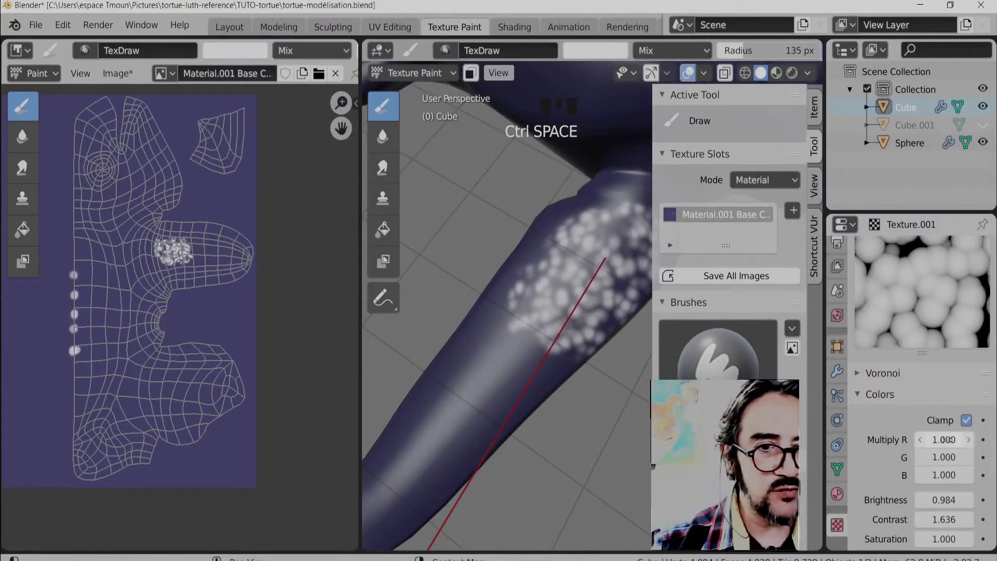
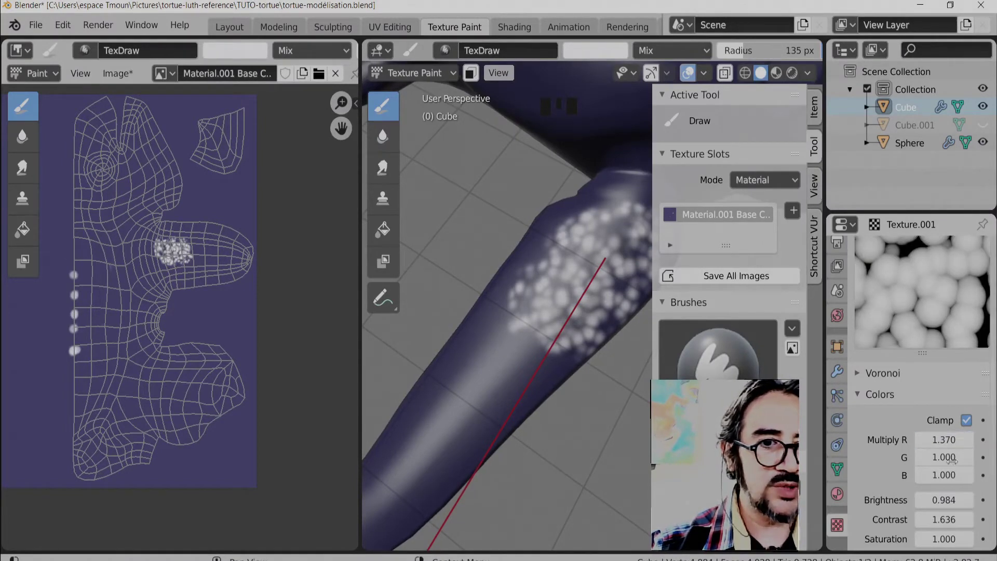
# Shrink the brush radius and paint white Voronoi cells along the front flipper toward the shoulder
pyautogui.moveTo(525, 362); pyautogui.dragTo(543, 373)
pyautogui.middleClick(544, 373)
pyautogui.click(548, 345)
pyautogui.middleClick(561, 320)
pyautogui.press('f')
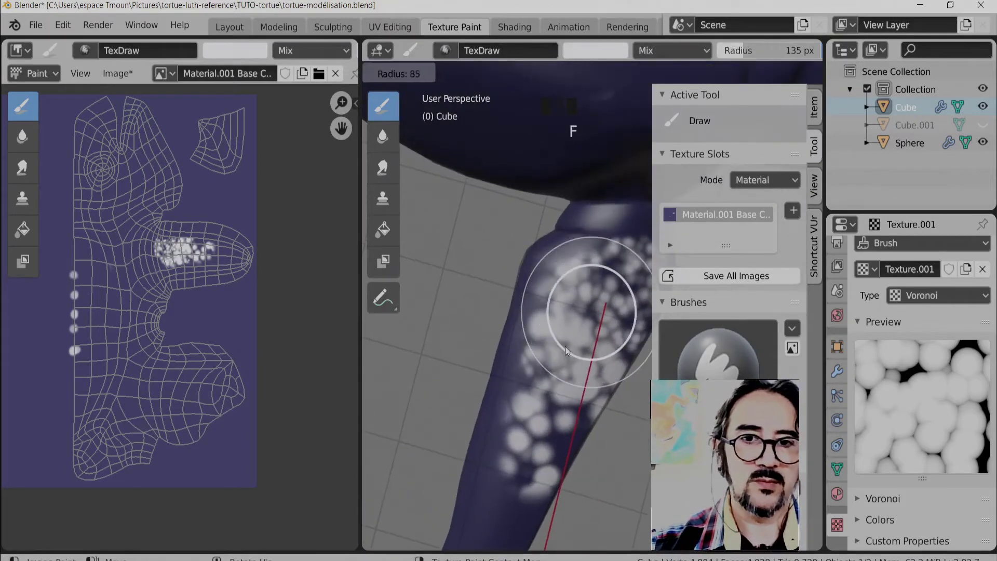
pyautogui.moveTo(600, 316); pyautogui.dragTo(530, 402)
pyautogui.middleClick(530, 402)
pyautogui.moveTo(575, 236); pyautogui.dragTo(523, 292)
pyautogui.middleClick(523, 292)
pyautogui.click(562, 317)
pyautogui.moveTo(546, 330); pyautogui.dragTo(481, 372)
pyautogui.click(481, 371)
pyautogui.moveTo(527, 340); pyautogui.dragTo(497, 354)
# In the enlarged 3D view, paint white cells across the turtle's shoulder up to the neck
pyautogui.press('ctrl+space')
pyautogui.moveTo(439, 382); pyautogui.dragTo(599, 381)
pyautogui.moveTo(599, 381); pyautogui.dragTo(452, 363)
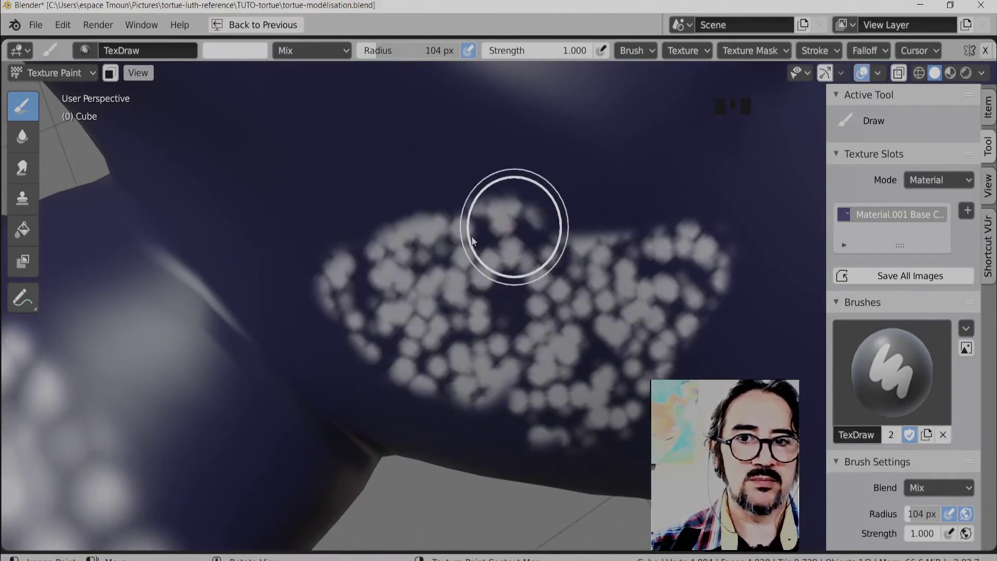
pyautogui.moveTo(577, 311); pyautogui.dragTo(443, 279)
pyautogui.moveTo(443, 280); pyautogui.dragTo(589, 306)
pyautogui.middleClick(589, 306)
pyautogui.click(580, 209)
pyautogui.middleClick(548, 272)
pyautogui.moveTo(549, 343); pyautogui.dragTo(330, 78)
pyautogui.moveTo(550, 301); pyautogui.dragTo(471, 299)
pyautogui.middleClick(470, 300)
pyautogui.moveTo(561, 234); pyautogui.dragTo(372, 65)
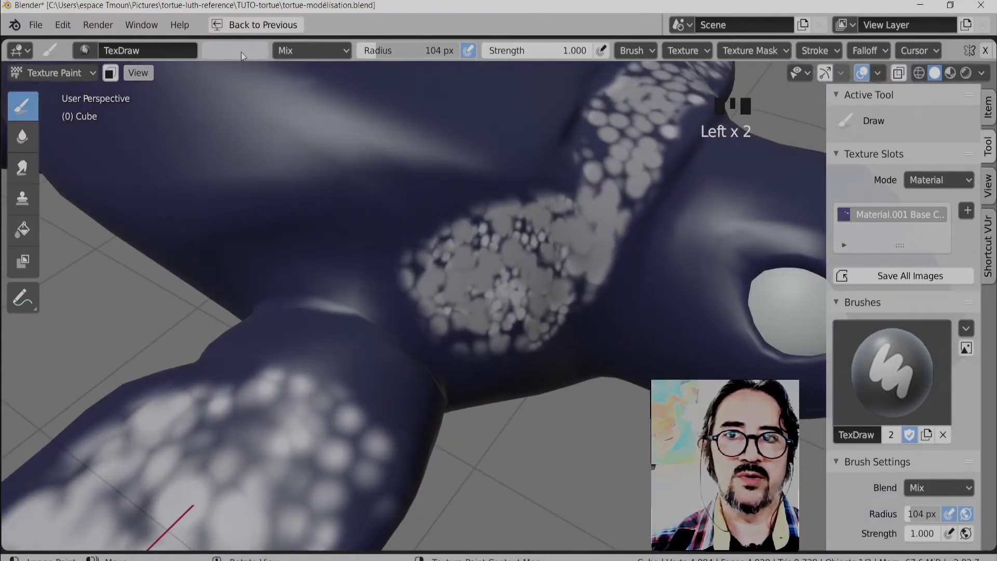
# Lower the brush colour's value to a slightly greyer white and paint over the shoulder band
pyautogui.click(244, 55)
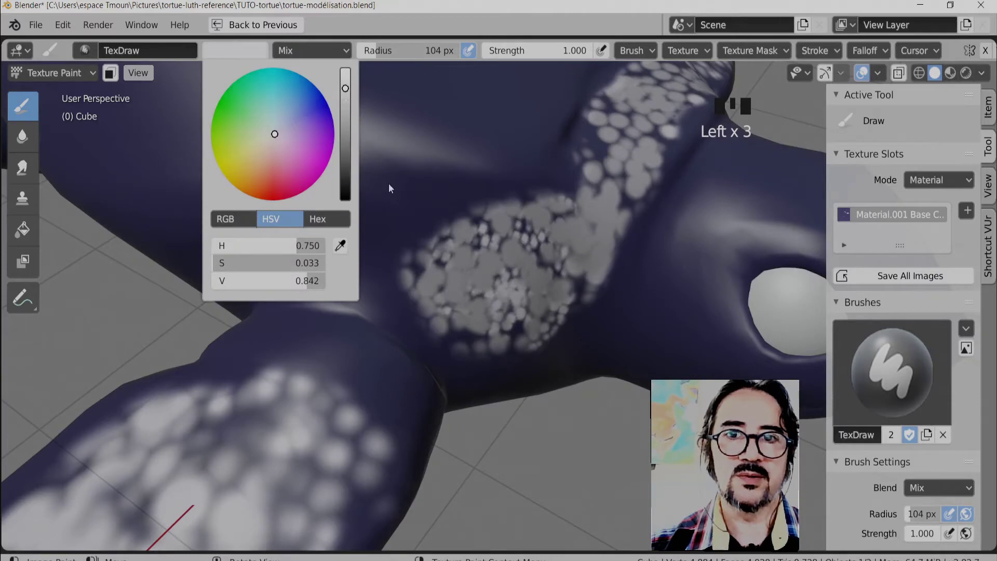
pyautogui.moveTo(553, 243); pyautogui.dragTo(294, 405)
pyautogui.middleClick(294, 405)
pyautogui.moveTo(360, 322); pyautogui.dragTo(368, 268)
pyautogui.middleClick(368, 268)
pyautogui.moveTo(454, 268); pyautogui.dragTo(557, 280)
pyautogui.moveTo(557, 279); pyautogui.dragTo(662, 272)
# Switch the brush texture from Voronoi to Marble, then Musgrave Ridged Multifractal, and stamp blotches on the shoulder
pyautogui.press('ctrl+space')
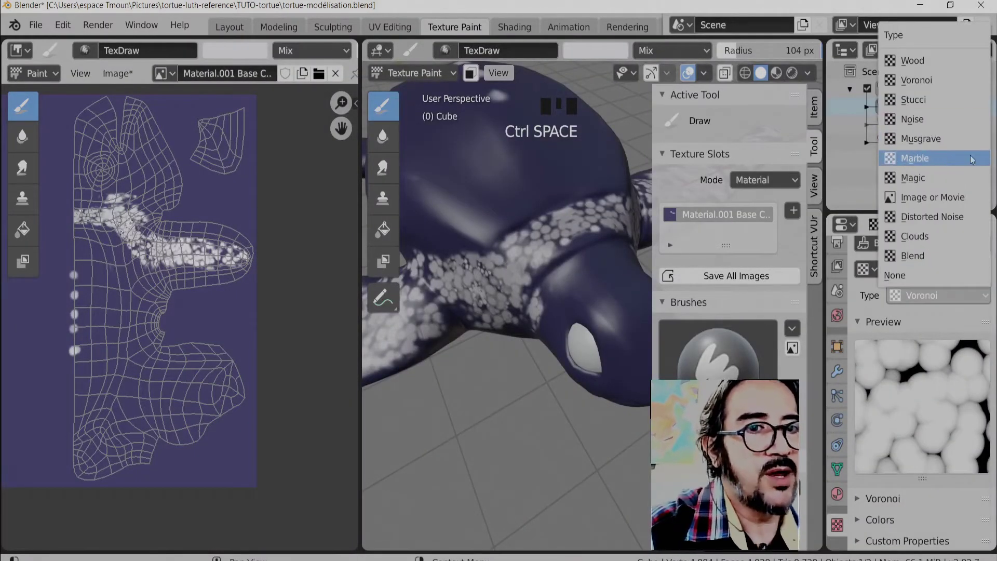
pyautogui.click(929, 166)
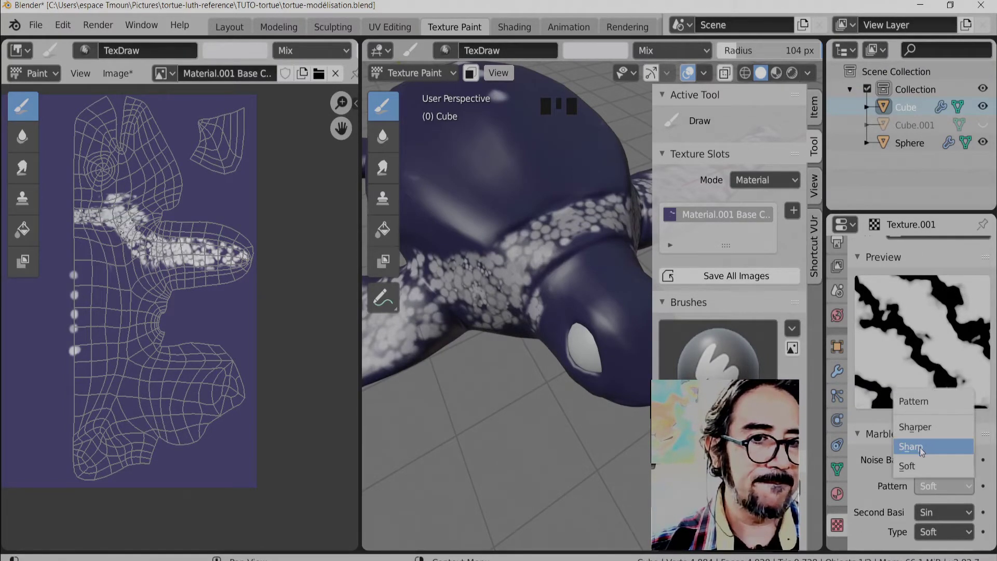
pyautogui.moveTo(923, 454); pyautogui.dragTo(527, 312)
pyautogui.moveTo(526, 312); pyautogui.dragTo(865, 274)
pyautogui.moveTo(866, 274); pyautogui.dragTo(935, 348)
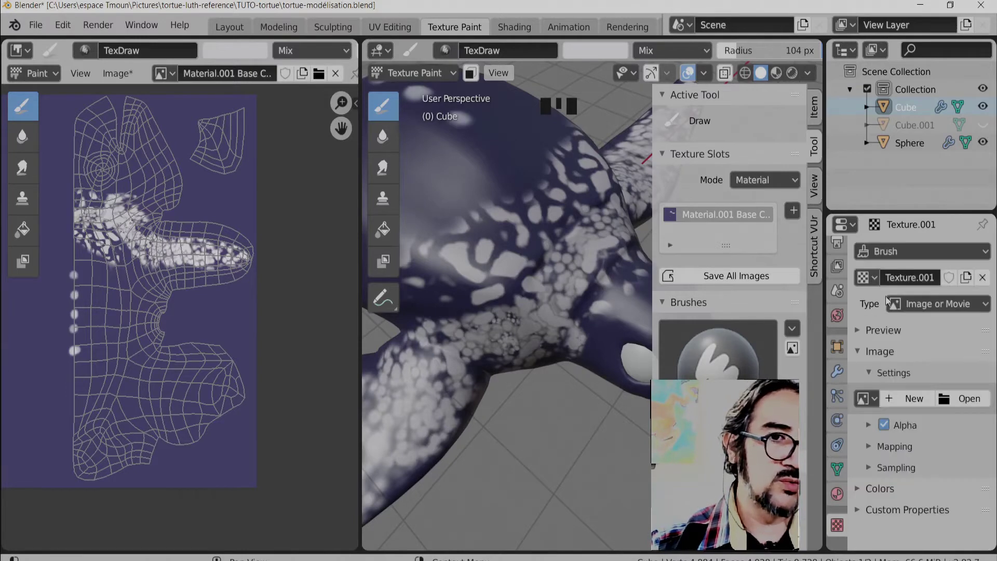
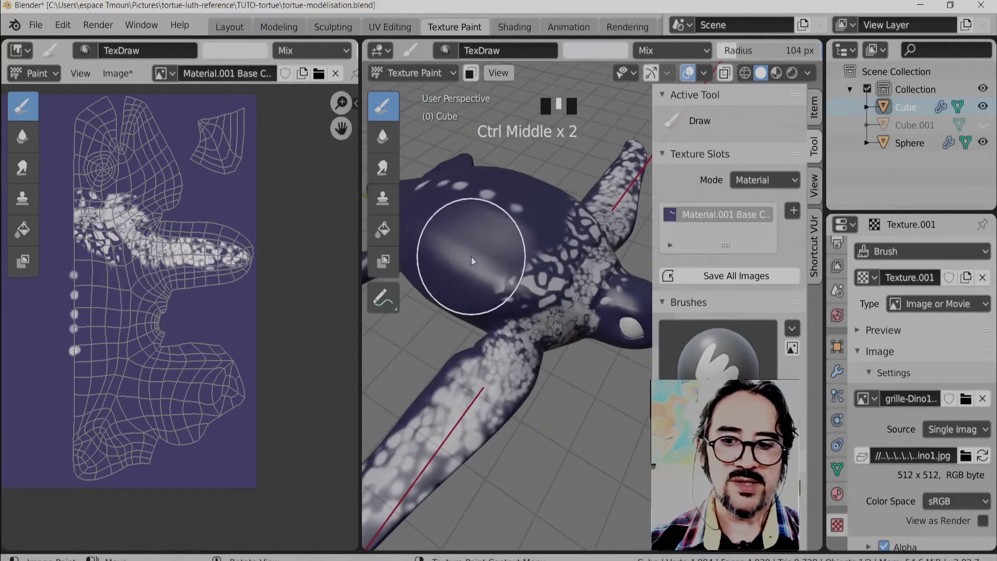
# Paint dark net-like blotches from the grille image texture across the shell
pyautogui.moveTo(579, 258); pyautogui.dragTo(553, 298)
pyautogui.moveTo(553, 298); pyautogui.dragTo(216, 204)
# Undo the painted cell patterns and assign the net-shaped grille texture to the brush
pyautogui.press('s')
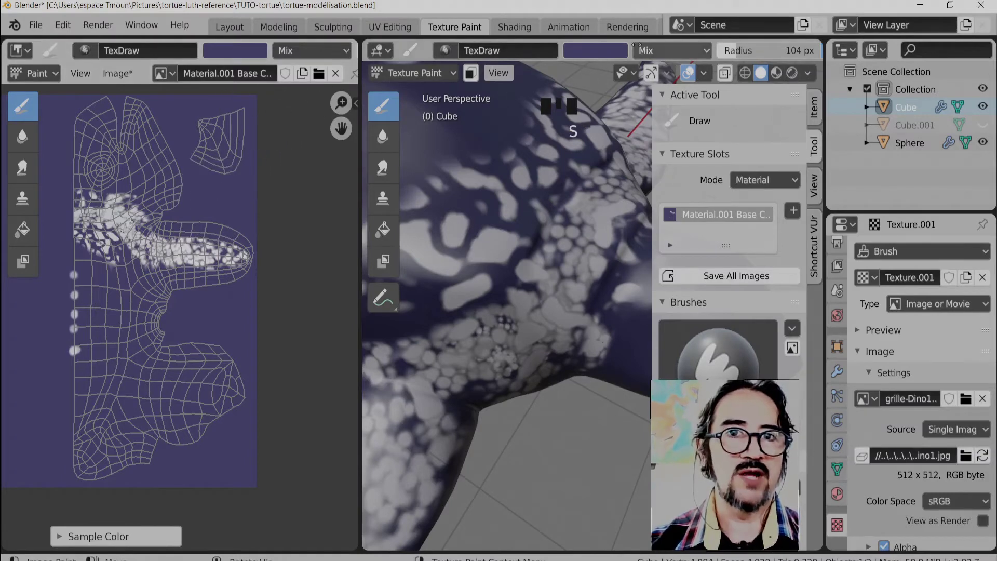
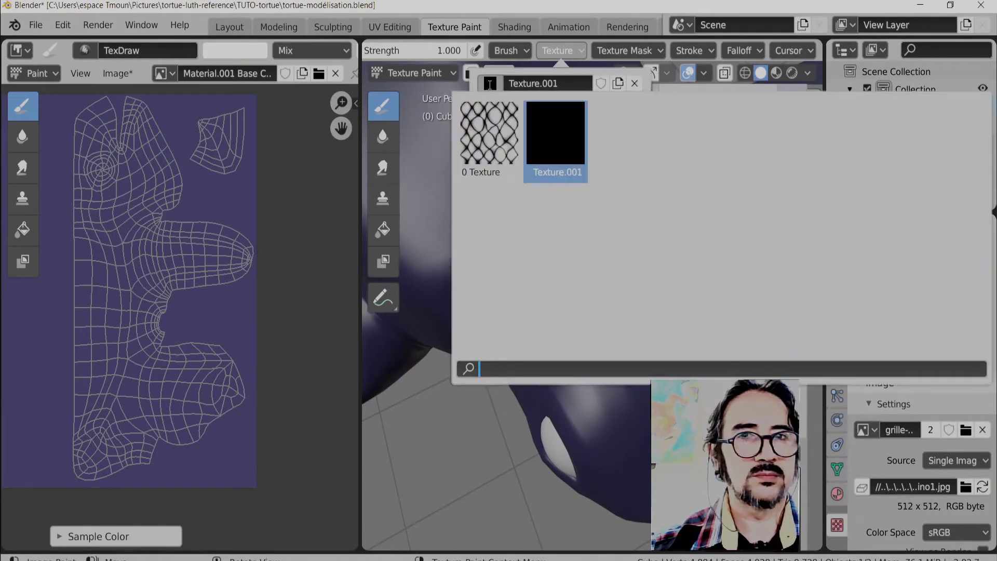
pyautogui.click(528, 327)
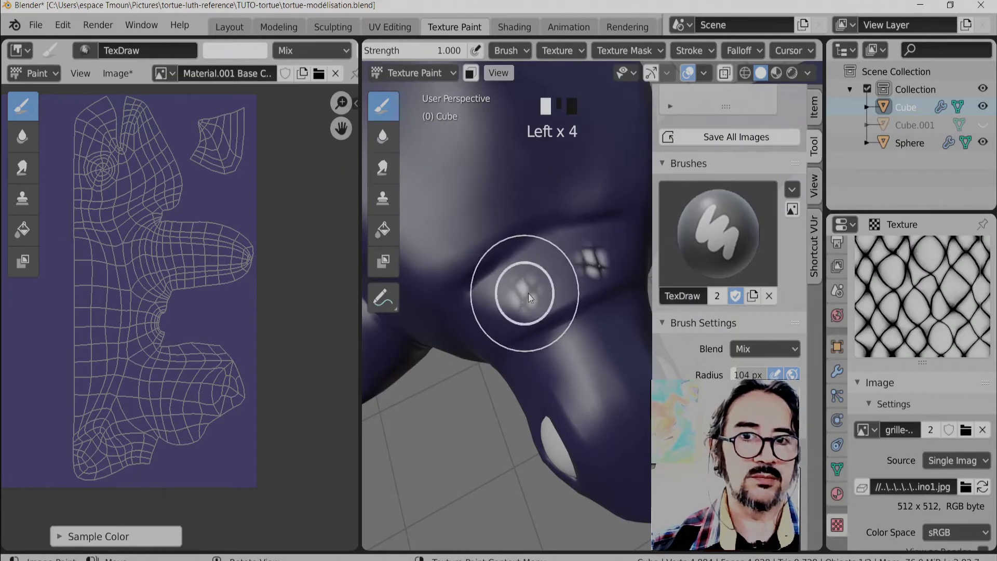
pyautogui.click(530, 331)
# Split the viewport to show the base-colour texture and UV layout in an Image Editor beside the 3D view
pyautogui.press('ctrl+space')
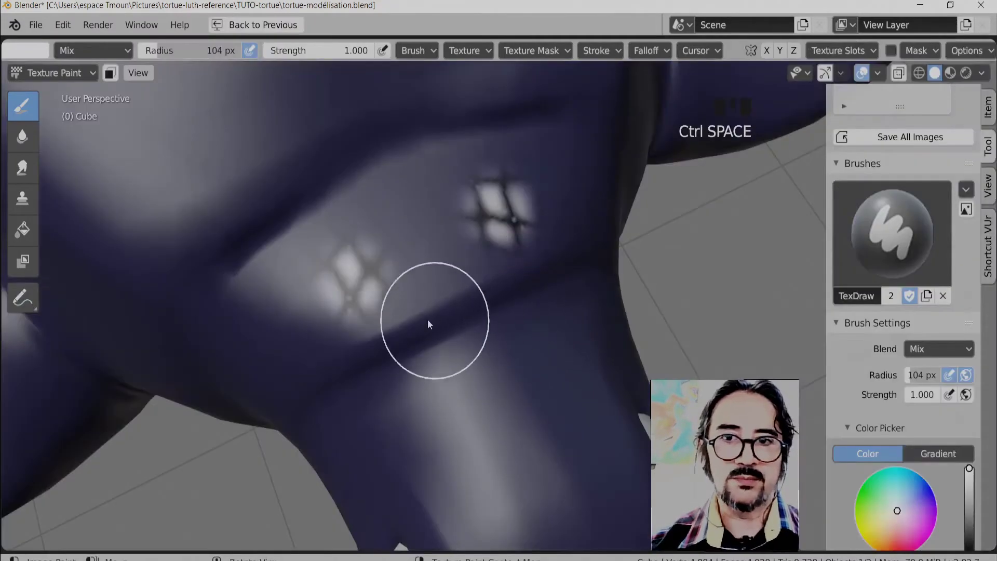
pyautogui.moveTo(470, 299); pyautogui.dragTo(489, 274)
pyautogui.press('f')
pyautogui.moveTo(493, 276); pyautogui.dragTo(371, 246)
pyautogui.moveTo(371, 246); pyautogui.dragTo(191, 193)
pyautogui.press('ctrl+space')
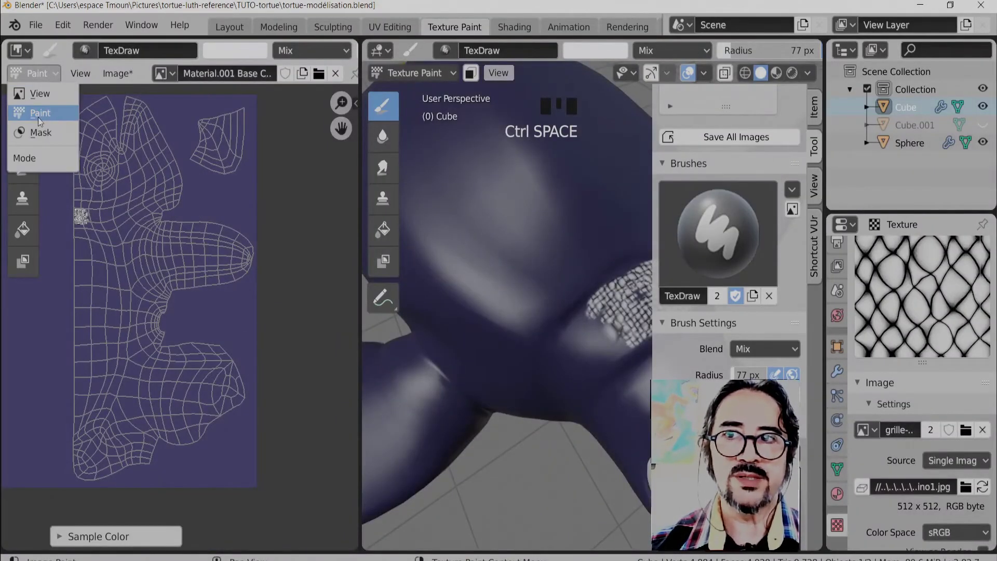
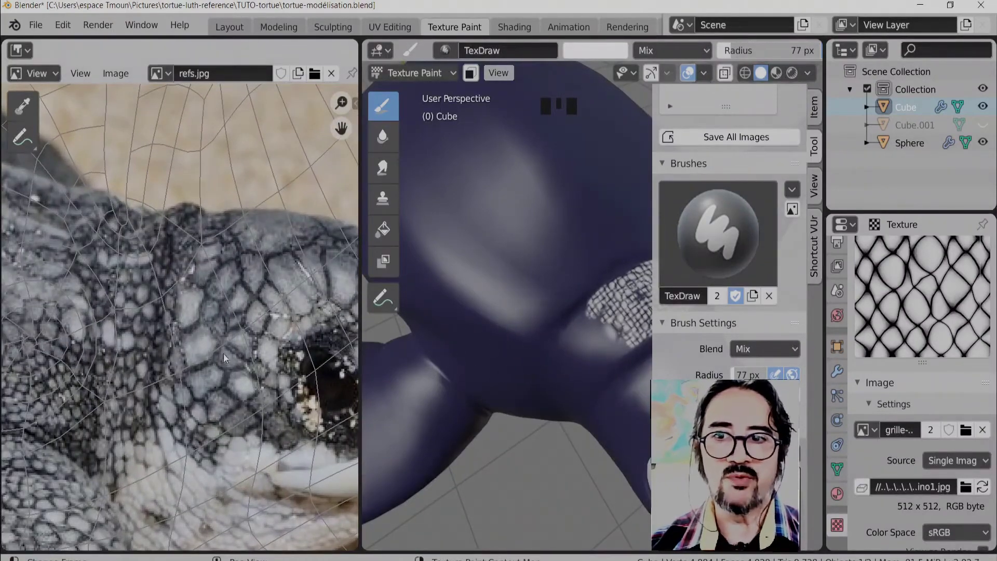
# Paint net-cell texture strokes over the turtle's shoulder and upper body
pyautogui.moveTo(528, 370); pyautogui.dragTo(518, 296)
pyautogui.moveTo(518, 295); pyautogui.dragTo(504, 301)
pyautogui.middleClick(503, 301)
pyautogui.moveTo(570, 255); pyautogui.dragTo(515, 284)
pyautogui.moveTo(515, 284); pyautogui.dragTo(579, 265)
pyautogui.moveTo(579, 265); pyautogui.dragTo(542, 299)
pyautogui.moveTo(543, 299); pyautogui.dragTo(525, 345)
pyautogui.moveTo(525, 345); pyautogui.dragTo(498, 356)
pyautogui.moveTo(499, 356); pyautogui.dragTo(527, 416)
pyautogui.click(527, 416)
# Resize the brush and paint the net-cell pattern over the turtle's head
pyautogui.moveTo(526, 381); pyautogui.dragTo(492, 346)
pyautogui.press('f')
pyautogui.moveTo(491, 342); pyautogui.dragTo(569, 363)
pyautogui.click(564, 360)
pyautogui.click(553, 353)
pyautogui.moveTo(524, 329); pyautogui.dragTo(501, 295)
pyautogui.moveTo(501, 295); pyautogui.dragTo(477, 328)
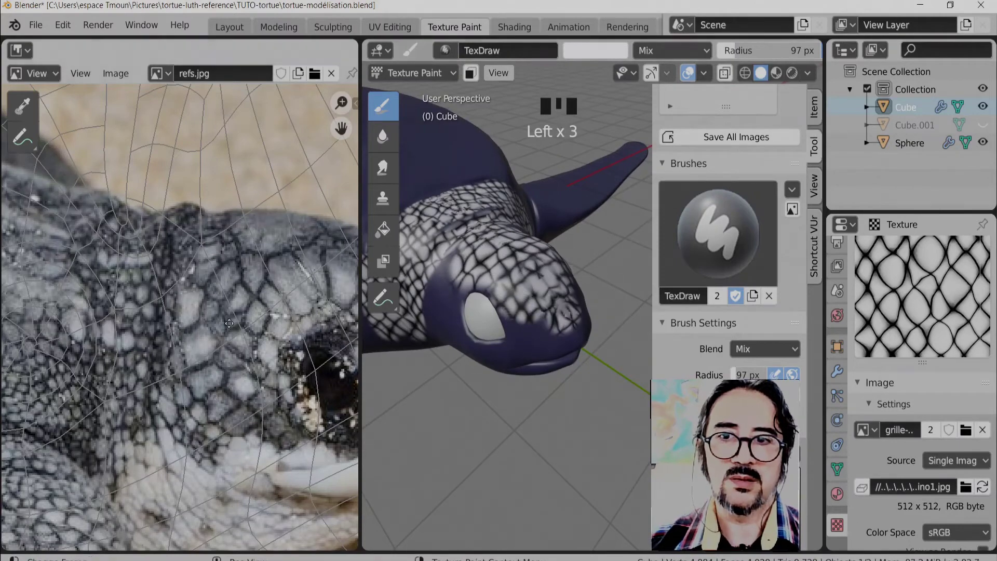
pyautogui.middleClick(539, 334)
pyautogui.click(534, 326)
pyautogui.moveTo(540, 298); pyautogui.dragTo(509, 291)
pyautogui.moveTo(508, 291); pyautogui.dragTo(510, 296)
# Orbit around and extend the net pattern down the neck toward the flipper with a resized brush
pyautogui.middleClick(510, 296)
pyautogui.moveTo(519, 291); pyautogui.dragTo(550, 302)
pyautogui.middleClick(550, 301)
pyautogui.press('f')
pyautogui.moveTo(502, 292); pyautogui.dragTo(530, 300)
pyautogui.moveTo(530, 301); pyautogui.dragTo(694, 256)
pyautogui.press('n')
pyautogui.moveTo(555, 288); pyautogui.dragTo(504, 298)
pyautogui.moveTo(504, 298); pyautogui.dragTo(524, 283)
# Paint net-cell texture along the top of the front flipper
pyautogui.press('f')
pyautogui.moveTo(503, 293); pyautogui.dragTo(509, 305)
pyautogui.middleClick(509, 305)
pyautogui.moveTo(491, 281); pyautogui.dragTo(484, 292)
pyautogui.moveTo(484, 292); pyautogui.dragTo(549, 271)
pyautogui.moveTo(549, 271); pyautogui.dragTo(541, 347)
pyautogui.middleClick(541, 347)
pyautogui.moveTo(557, 232); pyautogui.dragTo(530, 279)
pyautogui.middleClick(530, 279)
# Cover the rest of the front flipper and its edge with the net-cell pattern
pyautogui.click(543, 276)
pyautogui.moveTo(528, 248); pyautogui.dragTo(574, 348)
pyautogui.click(574, 348)
pyautogui.moveTo(560, 361); pyautogui.dragTo(628, 362)
pyautogui.moveTo(628, 361); pyautogui.dragTo(520, 349)
pyautogui.middleClick(521, 349)
pyautogui.click(468, 356)
pyautogui.moveTo(485, 382); pyautogui.dragTo(587, 233)
pyautogui.click(587, 232)
pyautogui.moveTo(569, 273); pyautogui.dragTo(558, 297)
pyautogui.press('f')
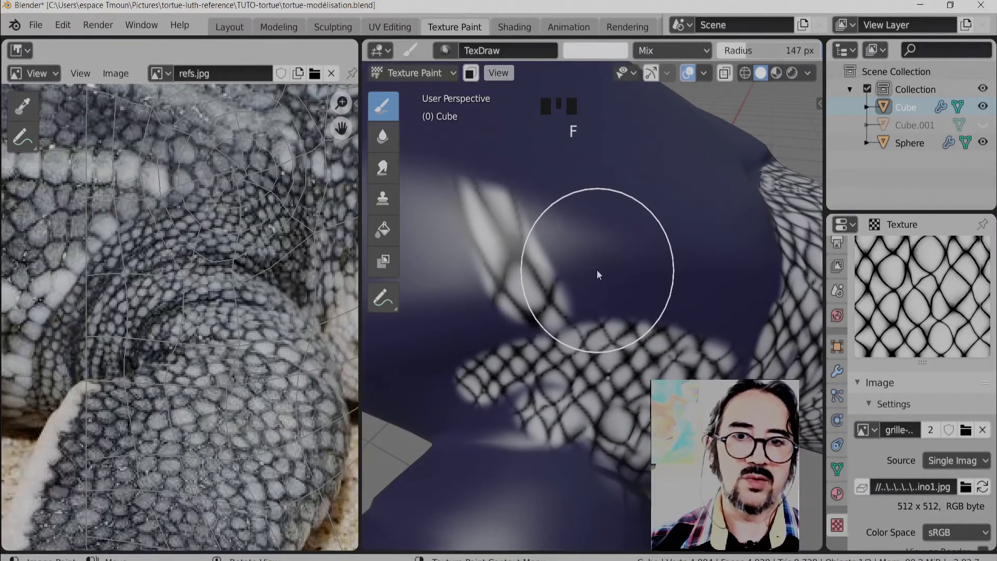
# Paint the net-cell texture in broad strokes across the turtle's body and shell
pyautogui.press('f')
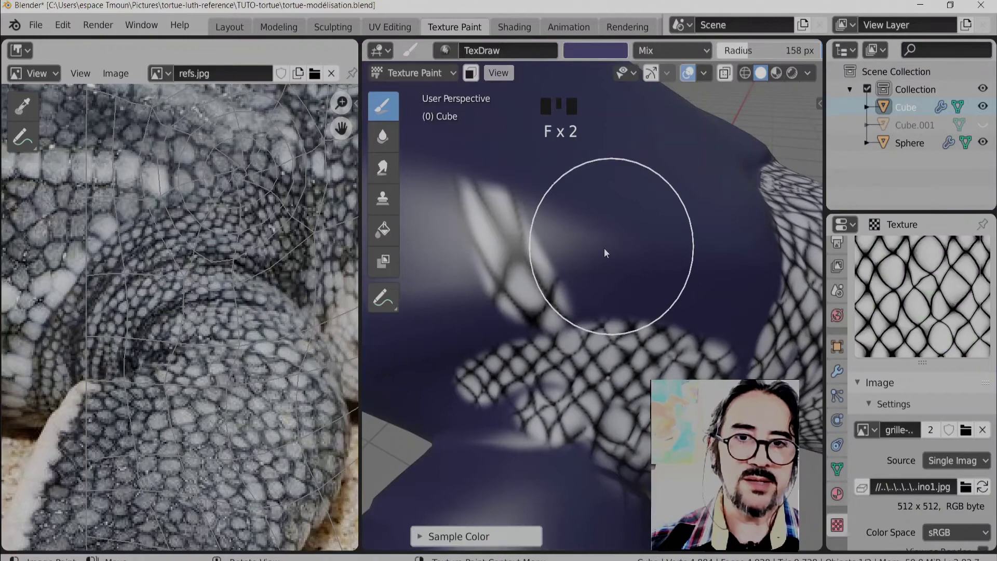
pyautogui.moveTo(535, 253); pyautogui.dragTo(619, 291)
pyautogui.middleClick(619, 291)
pyautogui.moveTo(560, 234); pyautogui.dragTo(547, 317)
pyautogui.moveTo(548, 317); pyautogui.dragTo(634, 298)
pyautogui.moveTo(634, 298); pyautogui.dragTo(581, 299)
pyautogui.moveTo(581, 299); pyautogui.dragTo(691, 339)
pyautogui.click(692, 340)
pyautogui.moveTo(591, 349); pyautogui.dragTo(653, 361)
# Shrink the brush and fill the remaining body areas with the net-cell pattern
pyautogui.press('f')
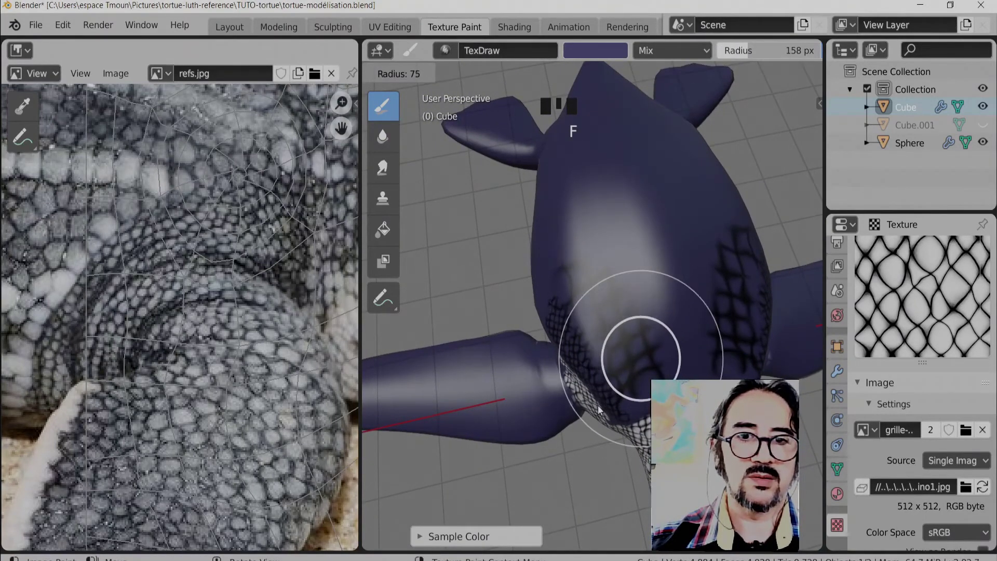
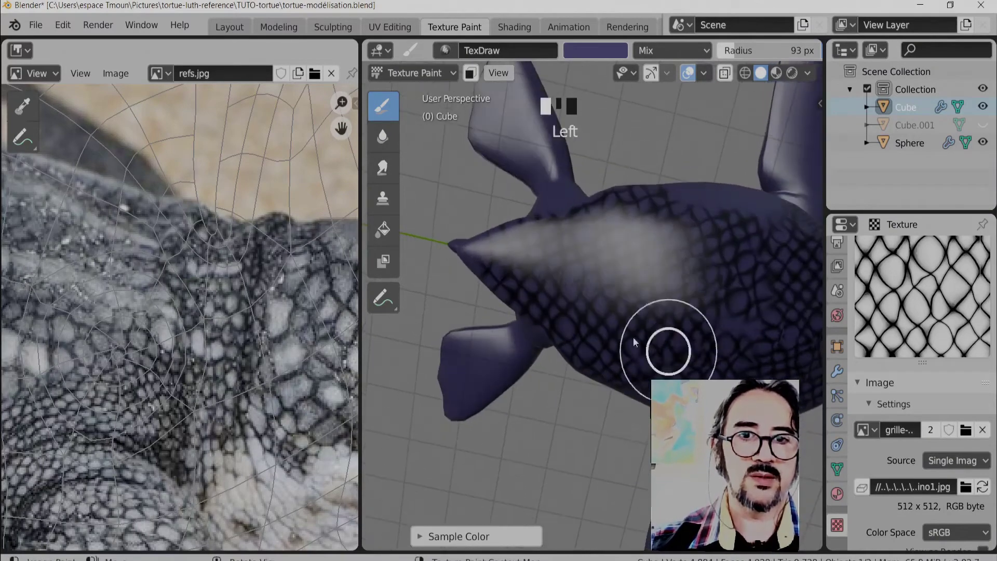
pyautogui.press('f')
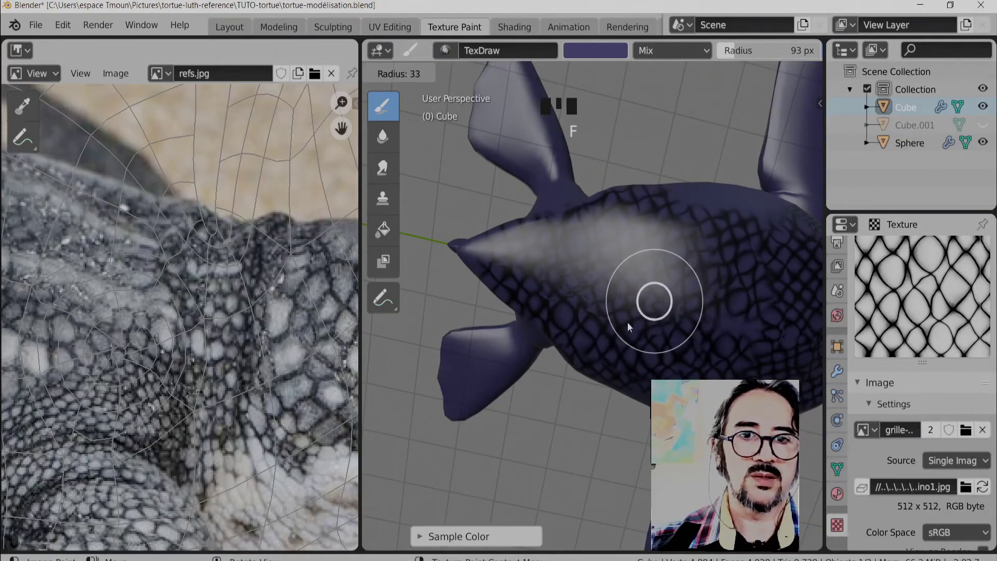
pyautogui.moveTo(559, 254); pyautogui.dragTo(662, 361)
pyautogui.moveTo(663, 362); pyautogui.dragTo(525, 305)
pyautogui.click(525, 305)
pyautogui.middleClick(627, 339)
pyautogui.moveTo(537, 393); pyautogui.dragTo(557, 319)
pyautogui.middleClick(557, 319)
pyautogui.moveTo(545, 334); pyautogui.dragTo(583, 55)
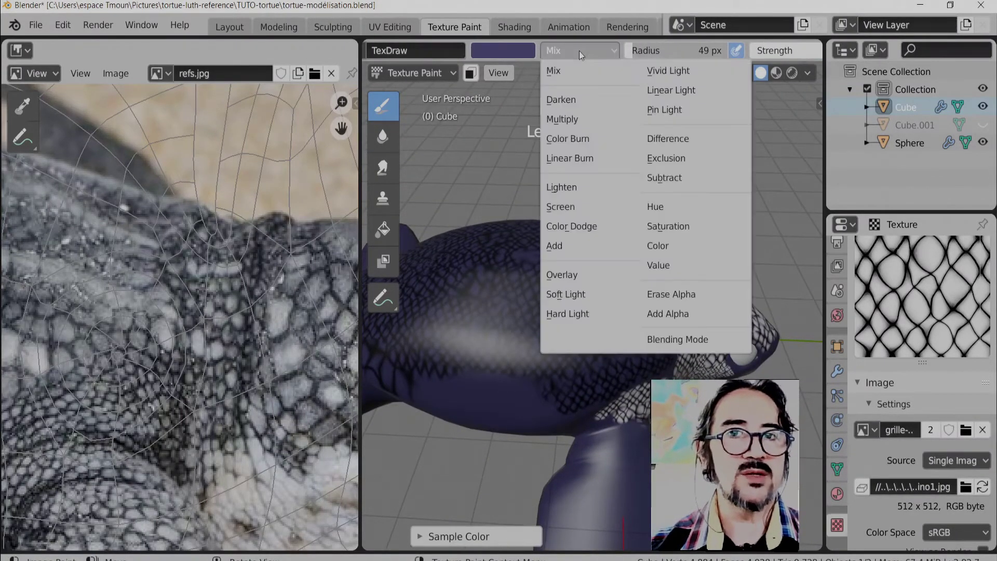
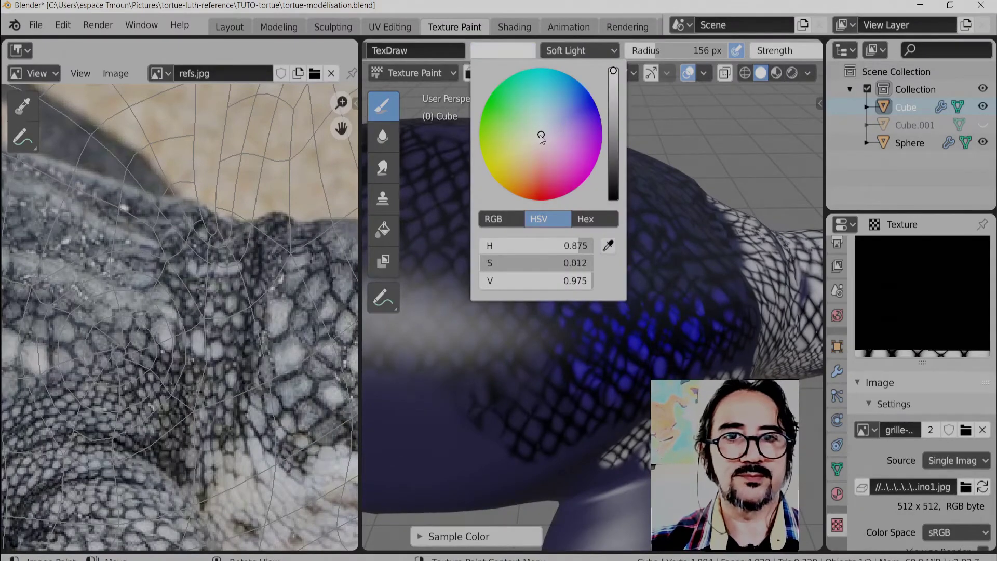
# With a near-white colour and Add blend mode, brighten the net cells on the body and neck fold
pyautogui.moveTo(640, 327); pyautogui.dragTo(627, 312)
pyautogui.middleClick(626, 313)
pyautogui.moveTo(567, 355); pyautogui.dragTo(583, 53)
pyautogui.click(581, 77)
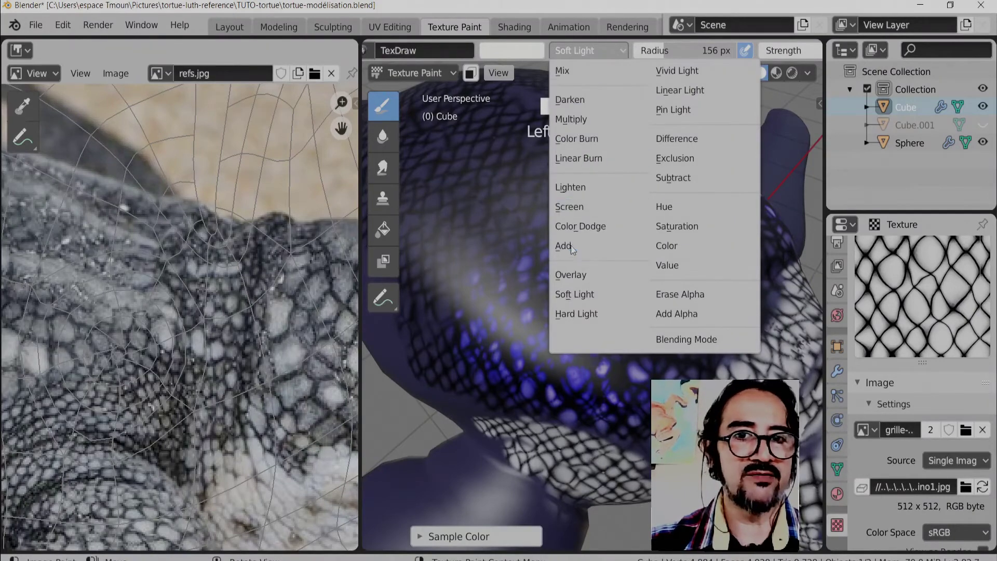
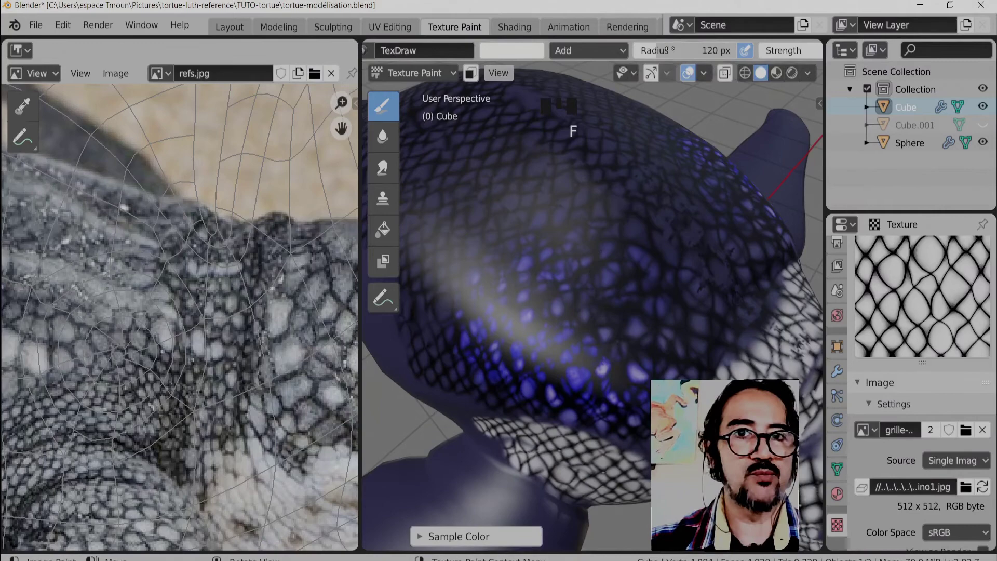
pyautogui.moveTo(595, 56); pyautogui.dragTo(569, 390)
pyautogui.click(574, 394)
pyautogui.press('f')
pyautogui.click(651, 403)
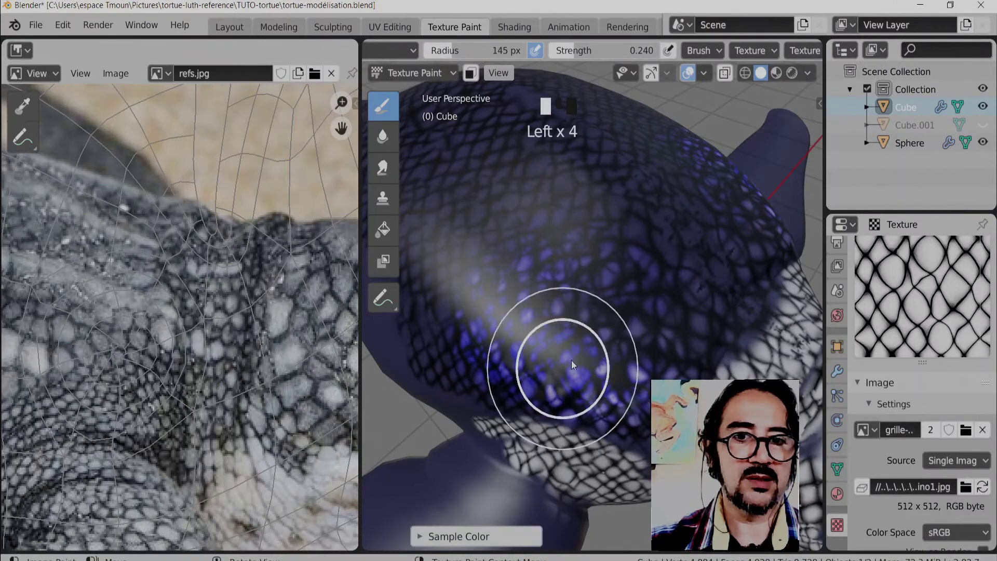
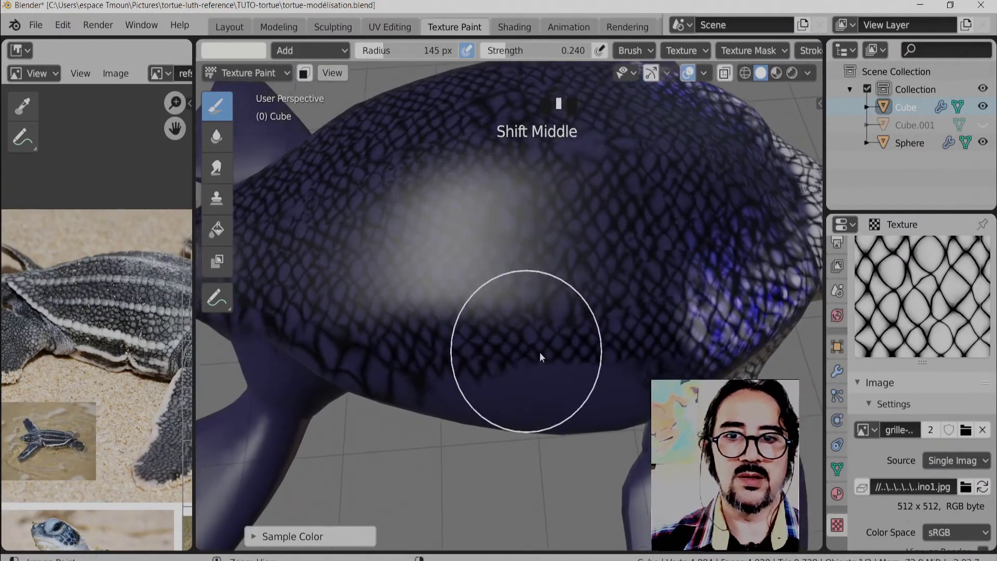
# Paint the first pale ridge lines along the top of the carapace with the resized brush
pyautogui.press('f')
pyautogui.moveTo(774, 270); pyautogui.dragTo(701, 269)
pyautogui.press('f')
pyautogui.moveTo(698, 271); pyautogui.dragTo(628, 284)
pyautogui.moveTo(628, 285); pyautogui.dragTo(357, 315)
pyautogui.moveTo(357, 315); pyautogui.dragTo(587, 298)
pyautogui.moveTo(587, 298); pyautogui.dragTo(557, 320)
pyautogui.moveTo(557, 320); pyautogui.dragTo(597, 326)
pyautogui.middleClick(597, 326)
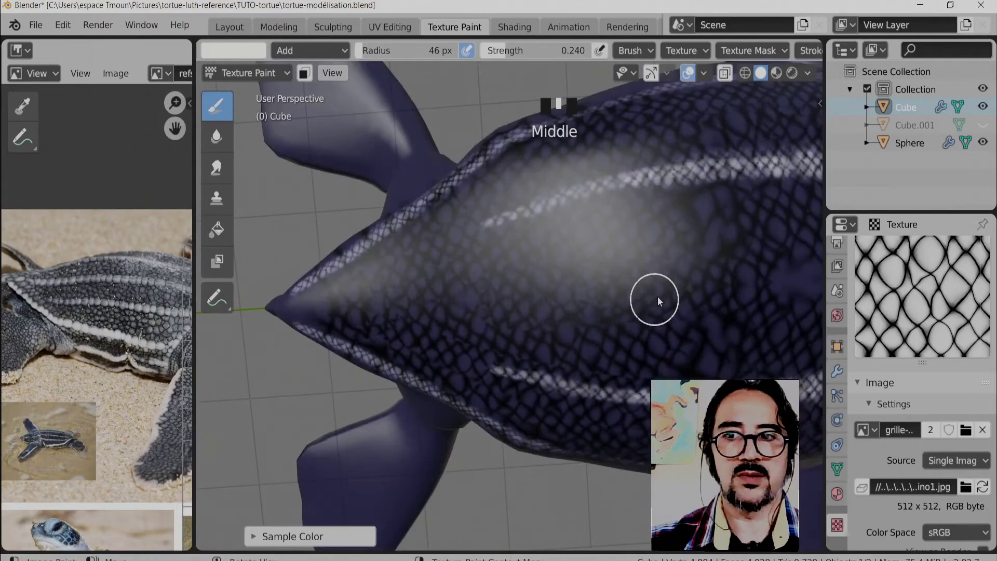
pyautogui.middleClick(653, 264)
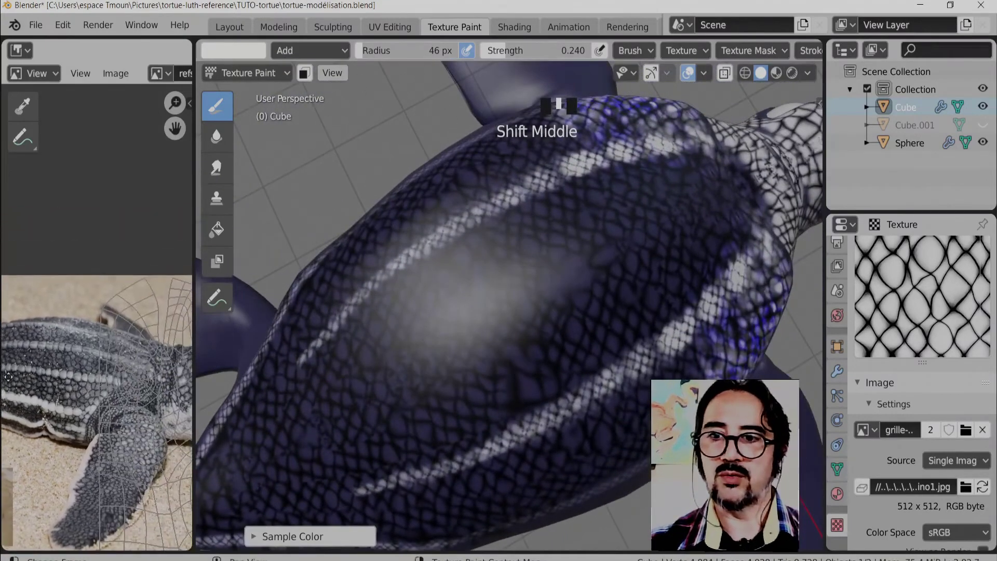
# Continue the pale ridge lines down the length of the shell from the new viewing angle
pyautogui.moveTo(564, 285); pyautogui.dragTo(681, 140)
pyautogui.moveTo(681, 140); pyautogui.dragTo(332, 397)
pyautogui.moveTo(332, 397); pyautogui.dragTo(286, 403)
pyautogui.moveTo(286, 403); pyautogui.dragTo(551, 294)
pyautogui.moveTo(551, 294); pyautogui.dragTo(456, 362)
pyautogui.moveTo(456, 362); pyautogui.dragTo(501, 376)
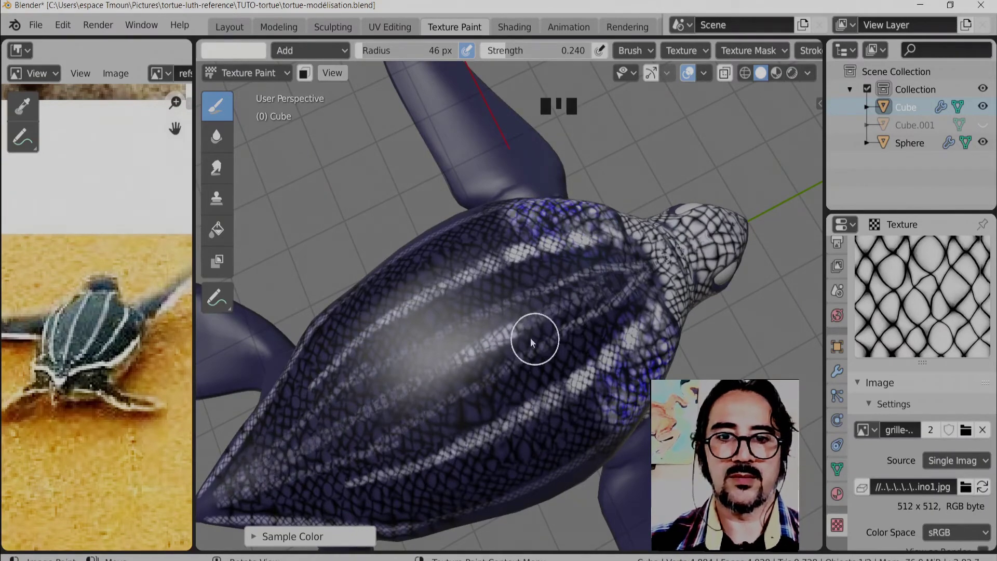
pyautogui.moveTo(513, 329); pyautogui.dragTo(634, 350)
pyautogui.moveTo(634, 350); pyautogui.dragTo(503, 325)
pyautogui.moveTo(503, 325); pyautogui.dragTo(557, 367)
pyautogui.moveTo(558, 367); pyautogui.dragTo(525, 382)
pyautogui.moveTo(525, 381); pyautogui.dragTo(528, 346)
# Add pale ridge strokes toward the rear edge of the shell after orbiting the view
pyautogui.middleClick(527, 347)
pyautogui.moveTo(563, 338); pyautogui.dragTo(564, 424)
pyautogui.moveTo(564, 424); pyautogui.dragTo(581, 366)
pyautogui.moveTo(580, 365); pyautogui.dragTo(567, 408)
# Paint faint net-cell marks along the top of the front flipper near the shoulder
pyautogui.moveTo(566, 408); pyautogui.dragTo(439, 302)
pyautogui.click(438, 302)
pyautogui.moveTo(552, 284); pyautogui.dragTo(607, 228)
pyautogui.moveTo(607, 229); pyautogui.dragTo(554, 274)
pyautogui.middleClick(554, 274)
pyautogui.moveTo(570, 245); pyautogui.dragTo(556, 315)
pyautogui.moveTo(557, 314); pyautogui.dragTo(428, 440)
pyautogui.moveTo(429, 440); pyautogui.dragTo(509, 394)
pyautogui.moveTo(509, 394); pyautogui.dragTo(528, 362)
# Try a net-texture stroke on the hind flipper, undo it, and choose a lighter blue colour
pyautogui.press('f')
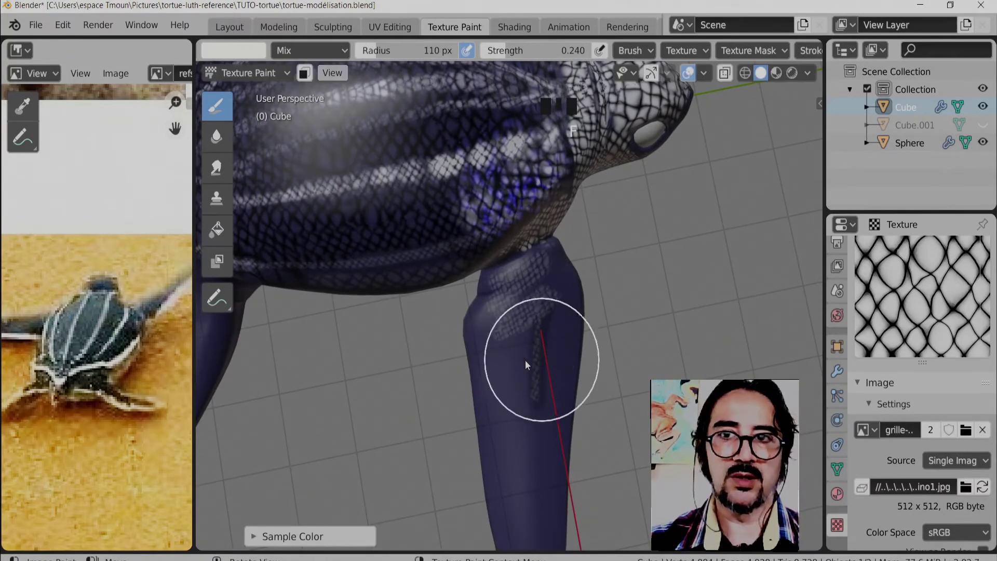
pyautogui.moveTo(507, 365); pyautogui.dragTo(587, 392)
pyautogui.press('ctrl+z')
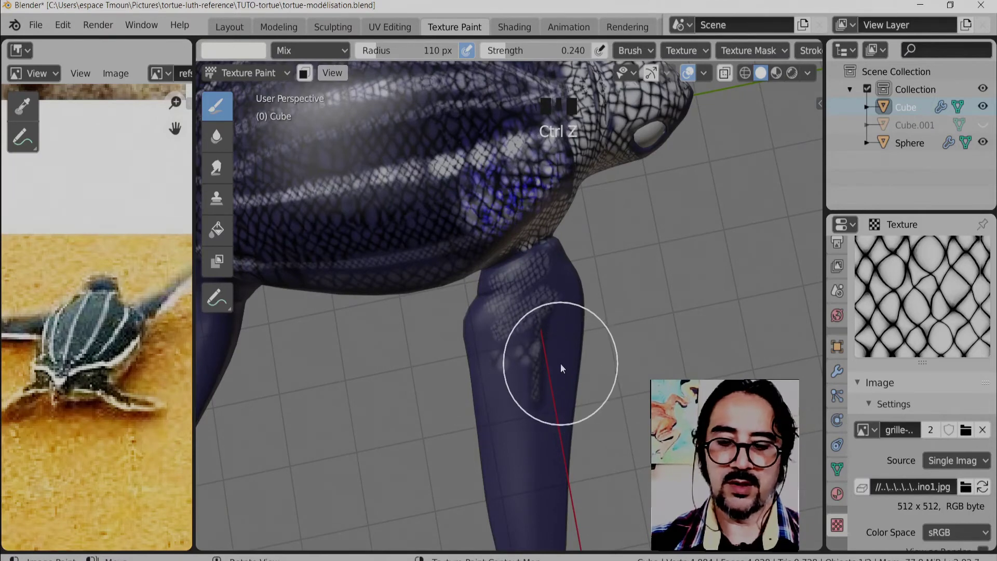
pyautogui.press('f')
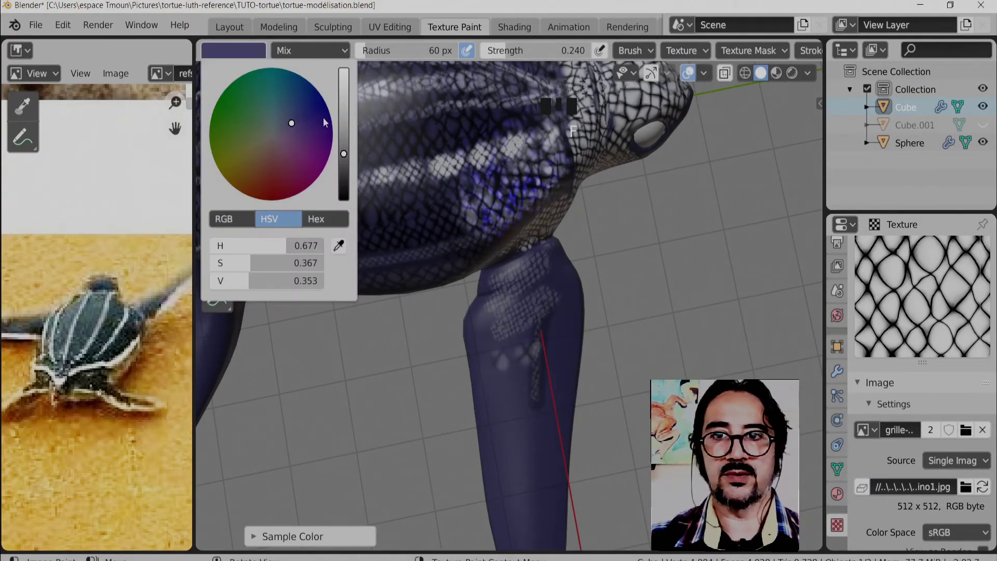
pyautogui.click(345, 107)
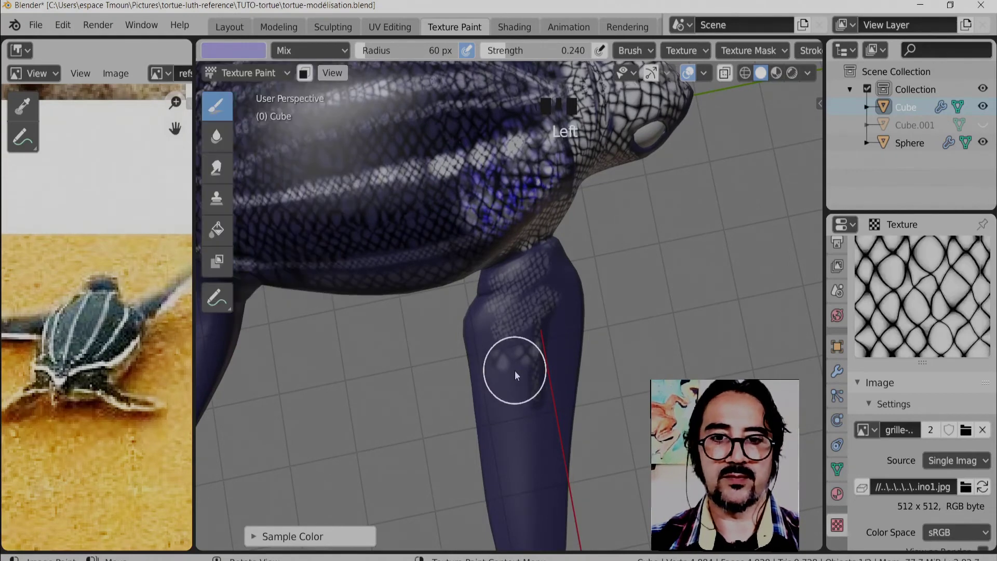
# Paint pale bluish cell spots and more net texture down the hind flipper
pyautogui.press('f')
pyautogui.moveTo(498, 360); pyautogui.dragTo(547, 363)
pyautogui.middleClick(547, 363)
pyautogui.moveTo(523, 309); pyautogui.dragTo(555, 402)
pyautogui.moveTo(555, 402); pyautogui.dragTo(5, 410)
pyautogui.moveTo(6, 409); pyautogui.dragTo(391, 99)
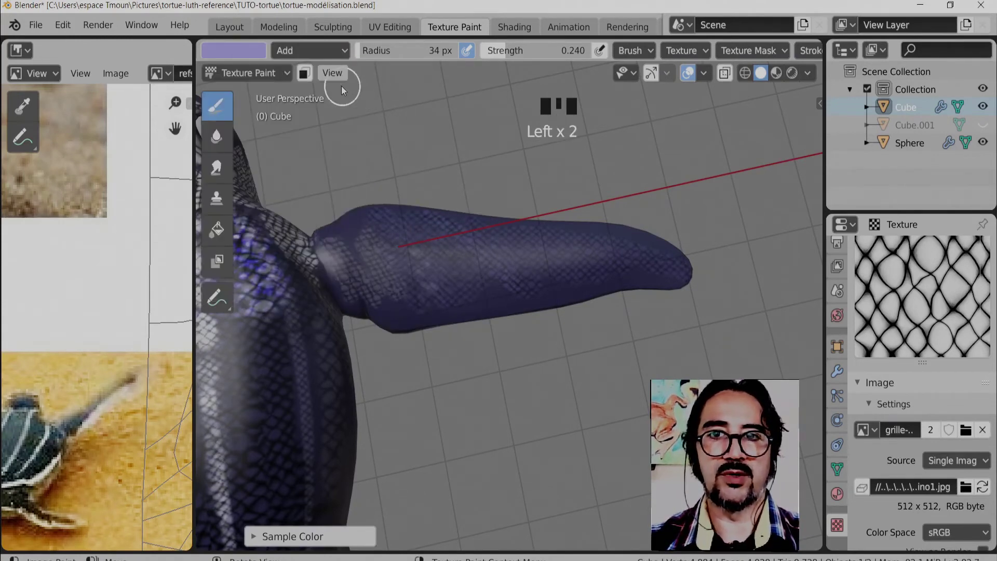
# Set the brush Blend to Add and pick a near-white paint colour
pyautogui.click(5, 409)
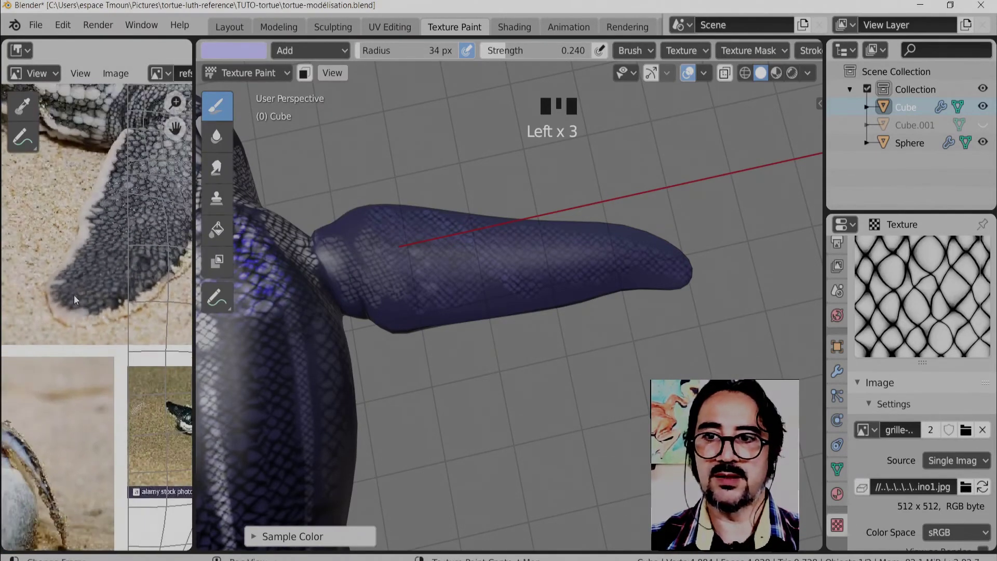
pyautogui.moveTo(417, 328); pyautogui.dragTo(279, 142)
pyautogui.click(280, 142)
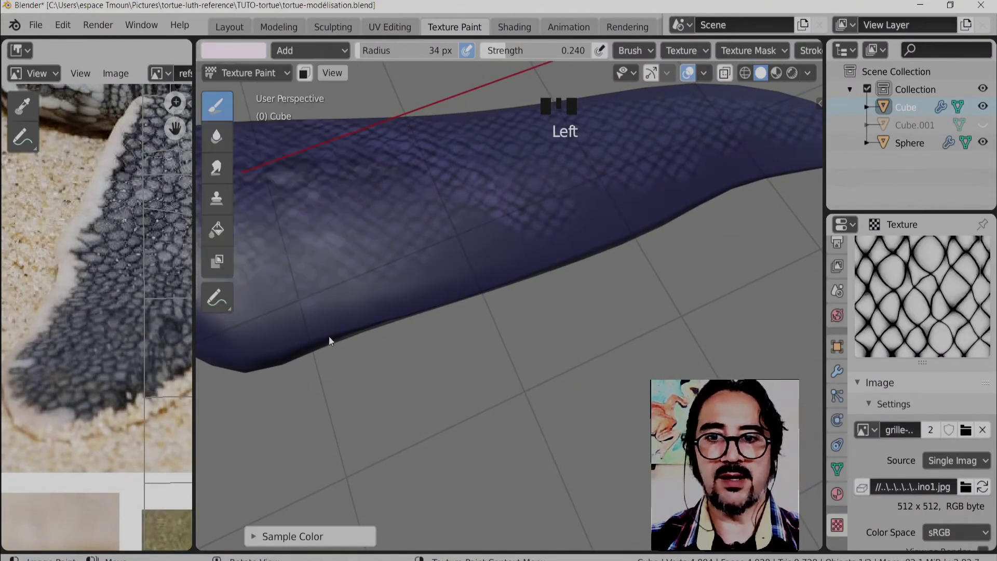
pyautogui.press('f')
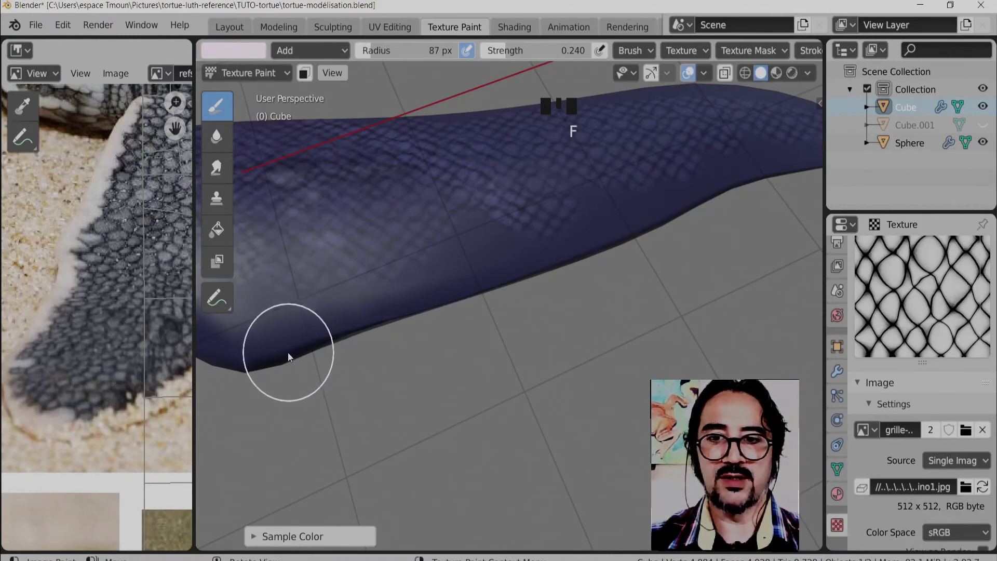
pyautogui.click(286, 357)
pyautogui.press('f')
# Brighten the net texture across the front flipper with additive near-white strokes
pyautogui.moveTo(274, 367); pyautogui.dragTo(482, 335)
pyautogui.middleClick(481, 335)
pyautogui.moveTo(457, 365); pyautogui.dragTo(587, 322)
pyautogui.press('f')
pyautogui.moveTo(473, 353); pyautogui.dragTo(428, 358)
pyautogui.middleClick(428, 358)
pyautogui.moveTo(513, 352); pyautogui.dragTo(542, 352)
pyautogui.middleClick(543, 353)
pyautogui.moveTo(504, 359); pyautogui.dragTo(454, 368)
pyautogui.moveTo(455, 368); pyautogui.dragTo(598, 356)
# Brighten the net cells on the carapace, undoing one stray stroke
pyautogui.click(598, 356)
pyautogui.moveTo(458, 278); pyautogui.dragTo(651, 406)
pyautogui.click(650, 406)
pyautogui.moveTo(533, 301); pyautogui.dragTo(648, 320)
pyautogui.press('ctrl+z')
pyautogui.moveTo(600, 298); pyautogui.dragTo(499, 308)
pyautogui.moveTo(499, 308); pyautogui.dragTo(442, 316)
# Add more glowing net-cell strokes across the middle of the shell
pyautogui.middleClick(442, 315)
pyautogui.moveTo(688, 360); pyautogui.dragTo(433, 330)
pyautogui.moveTo(432, 330); pyautogui.dragTo(476, 344)
pyautogui.moveTo(477, 344); pyautogui.dragTo(573, 396)
pyautogui.moveTo(573, 396); pyautogui.dragTo(381, 283)
pyautogui.moveTo(381, 283); pyautogui.dragTo(443, 304)
pyautogui.press('f')
pyautogui.moveTo(401, 302); pyautogui.dragTo(573, 53)
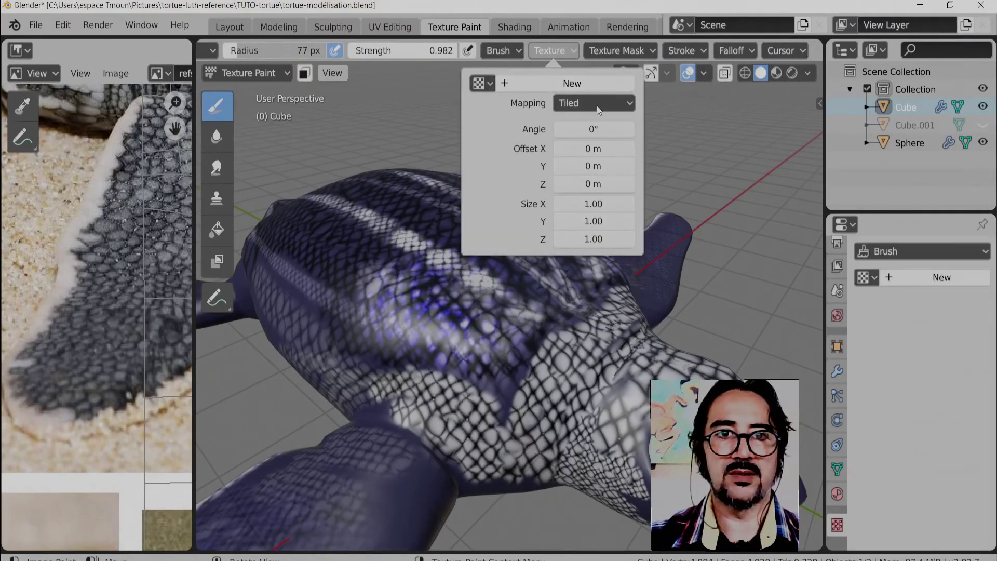
# Remove the brush texture, set a white colour, and test a spot on the shell before undoing it
pyautogui.moveTo(411, 285); pyautogui.dragTo(391, 55)
pyautogui.click(395, 77)
pyautogui.moveTo(410, 292); pyautogui.dragTo(335, 252)
pyautogui.moveTo(335, 252); pyautogui.dragTo(389, 299)
pyautogui.middleClick(389, 299)
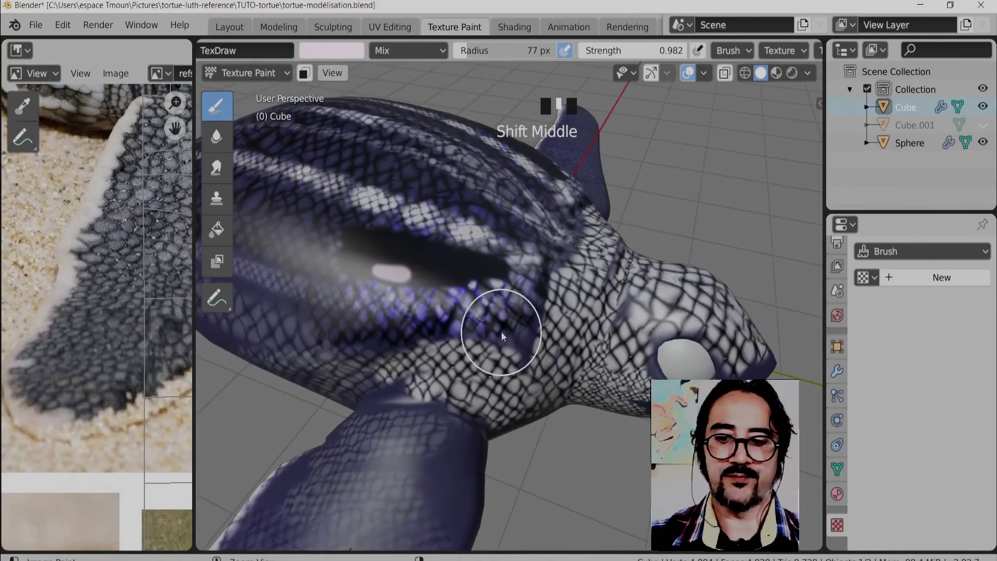
pyautogui.press('ctrl+z')
# Paint white spots along the central shell ridge, checking from the front view
pyautogui.moveTo(459, 332); pyautogui.dragTo(545, 305)
pyautogui.moveTo(545, 306); pyautogui.dragTo(372, 139)
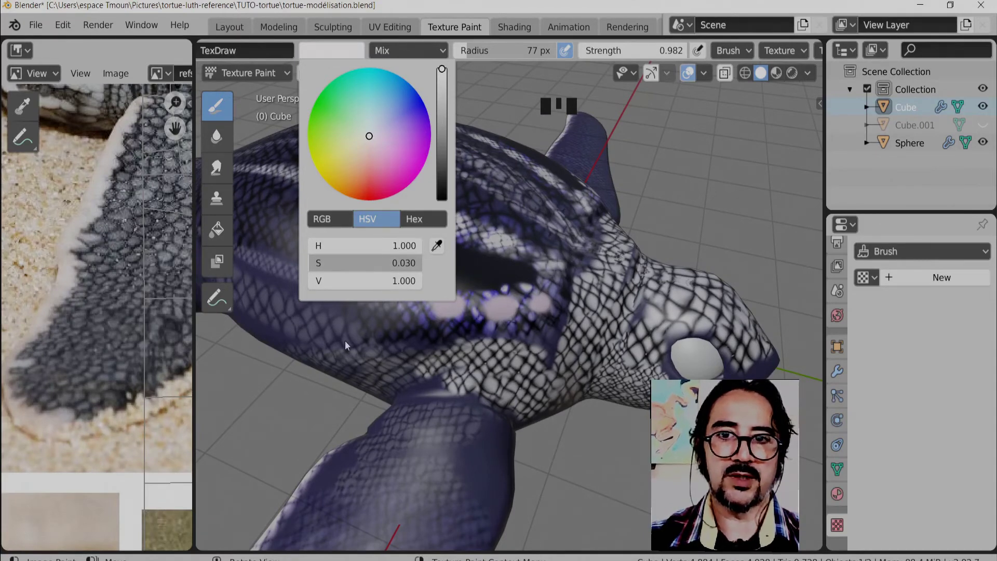
pyautogui.moveTo(454, 311); pyautogui.dragTo(430, 335)
pyautogui.middleClick(429, 336)
pyautogui.moveTo(485, 308); pyautogui.dragTo(461, 312)
pyautogui.moveTo(461, 312); pyautogui.dragTo(468, 252)
pyautogui.press('KP_1')
pyautogui.moveTo(521, 332); pyautogui.dragTo(598, 271)
# Dot more white spots along the side ridges of the carapace with a resized brush
pyautogui.press('f')
pyautogui.moveTo(594, 271); pyautogui.dragTo(559, 297)
pyautogui.moveTo(559, 297); pyautogui.dragTo(432, 244)
pyautogui.moveTo(432, 243); pyautogui.dragTo(377, 288)
pyautogui.moveTo(377, 288); pyautogui.dragTo(702, 223)
pyautogui.moveTo(701, 223); pyautogui.dragTo(429, 290)
pyautogui.middleClick(429, 290)
# Finish the white spots toward the rear ridges and around the turtle's eye
pyautogui.moveTo(541, 288); pyautogui.dragTo(333, 340)
pyautogui.middleClick(333, 340)
pyautogui.moveTo(403, 318); pyautogui.dragTo(491, 333)
pyautogui.moveTo(491, 333); pyautogui.dragTo(493, 394)
pyautogui.moveTo(493, 394); pyautogui.dragTo(606, 328)
pyautogui.moveTo(606, 329); pyautogui.dragTo(599, 396)
pyautogui.moveTo(599, 396); pyautogui.dragTo(514, 291)
pyautogui.moveTo(514, 291); pyautogui.dragTo(461, 27)
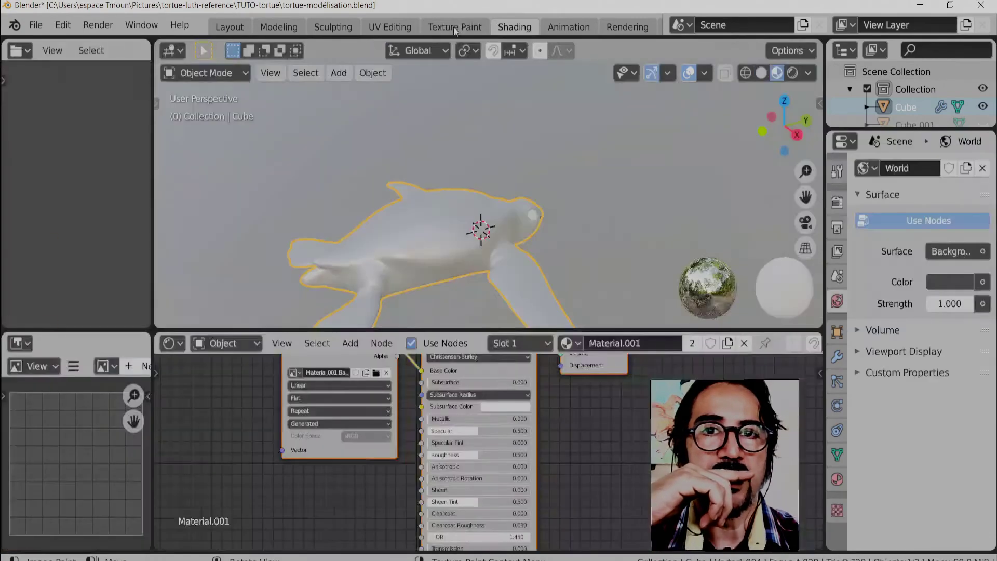
# Return to the Texture Paint workspace and show the painted turtle texture in the side image editor
pyautogui.click(454, 29)
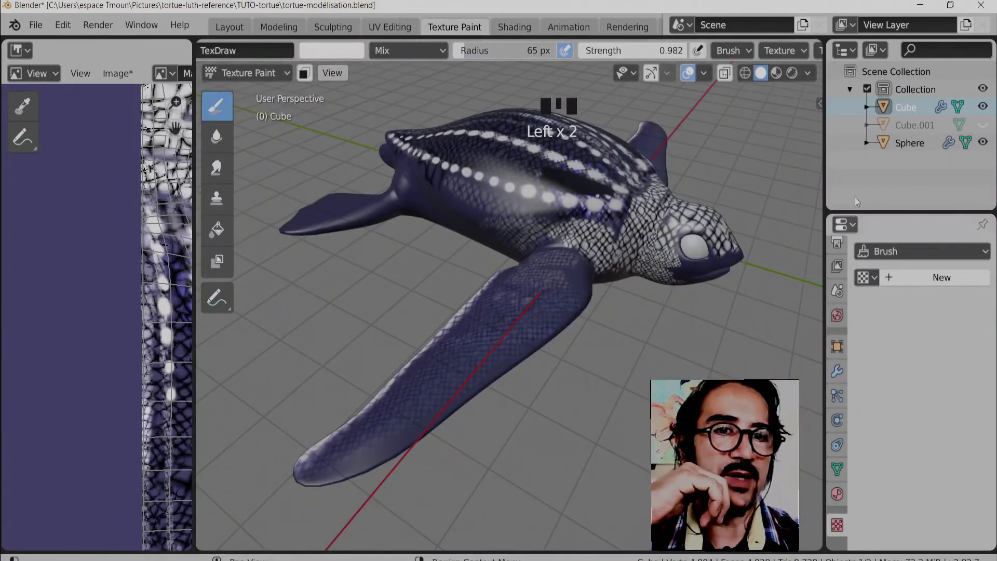
pyautogui.moveTo(821, 104); pyautogui.dragTo(753, 235)
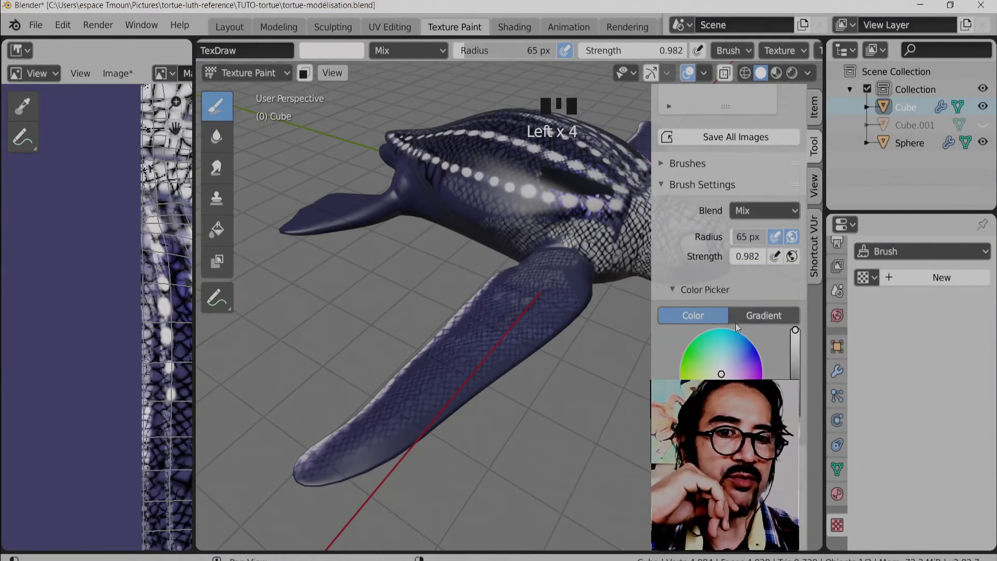